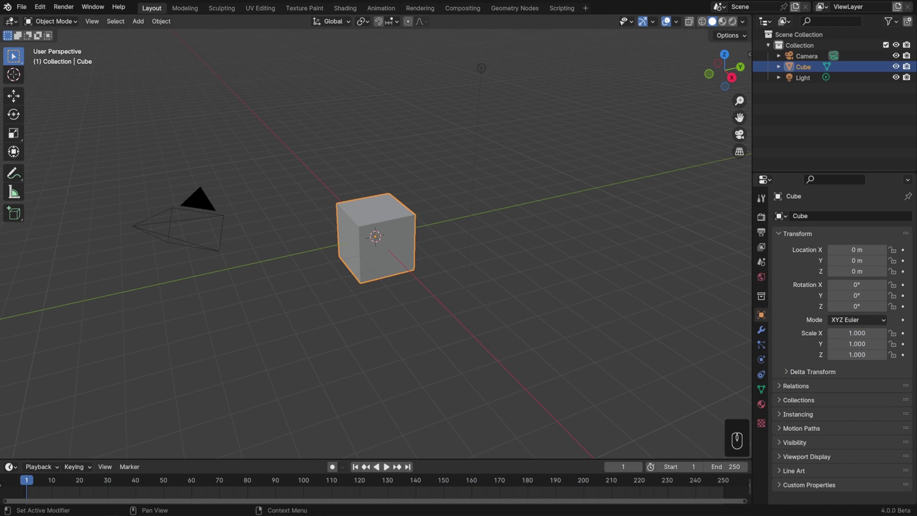
Orbit around the original Cube to view it from above before duplicating
{"action": "left_click_drag", "start_coordinate": [600, 259], "coordinate": [469, 255]}
{"action": "left_click_drag", "start_coordinate": [680, 314], "coordinate": [605, 263]}
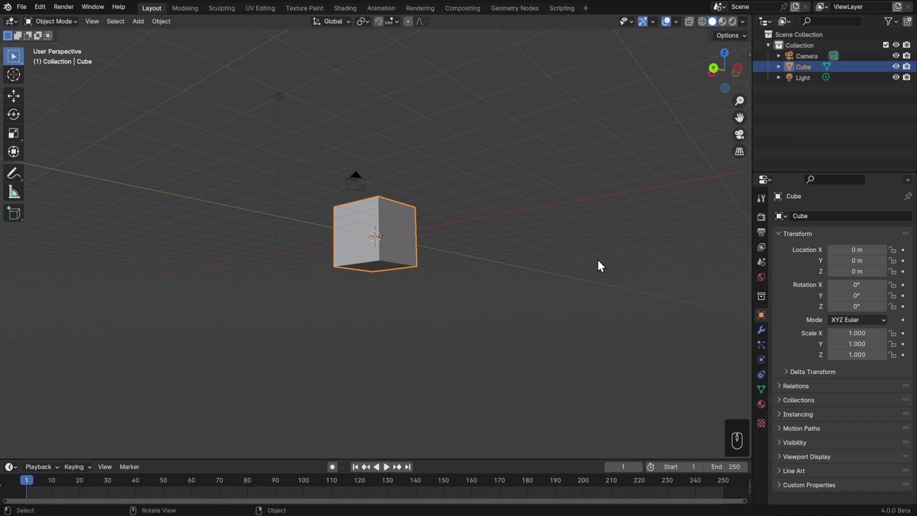
{"action": "left_click_drag", "start_coordinate": [601, 301], "coordinate": [592, 285]}
{"action": "left_click", "coordinate": [383, 208]}
{"action": "left_click", "coordinate": [361, 206]}
{"action": "left_click", "coordinate": [349, 239]}
{"action": "left_click", "coordinate": [372, 205]}
{"action": "left_click", "coordinate": [369, 225]}
{"action": "left_click", "coordinate": [377, 230]}
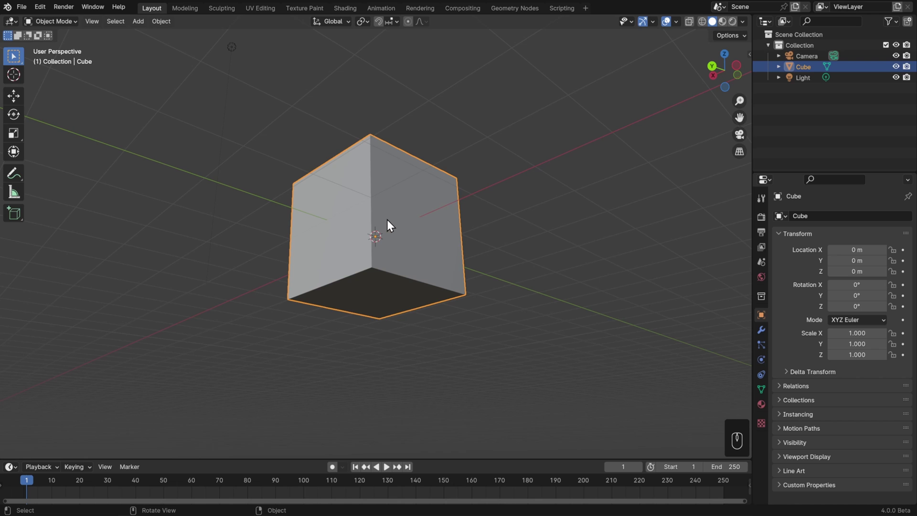
{"action": "left_click_drag", "start_coordinate": [394, 225], "coordinate": [382, 299]}
{"action": "left_click_drag", "start_coordinate": [403, 264], "coordinate": [387, 324]}
{"action": "left_click_drag", "start_coordinate": [408, 294], "coordinate": [462, 288]}
{"action": "middle_click", "coordinate": [477, 290]}
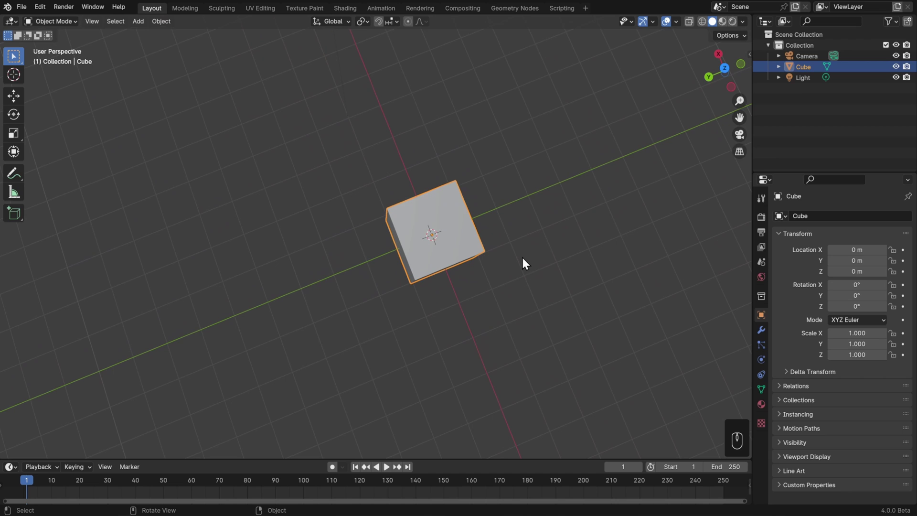
Duplicate the Cube four times with Shift+D, placing Cube.001 to Cube.004 in a row along Y
{"action": "key", "text": "shift+d"}
{"action": "key", "text": "shift+d"}
{"action": "key", "text": "shift+d"}
{"action": "left_click", "coordinate": [291, 357]}
{"action": "key", "text": "shift+d"}
{"action": "left_click", "coordinate": [215, 391]}
{"action": "left_click_drag", "start_coordinate": [612, 297], "coordinate": [468, 186]}
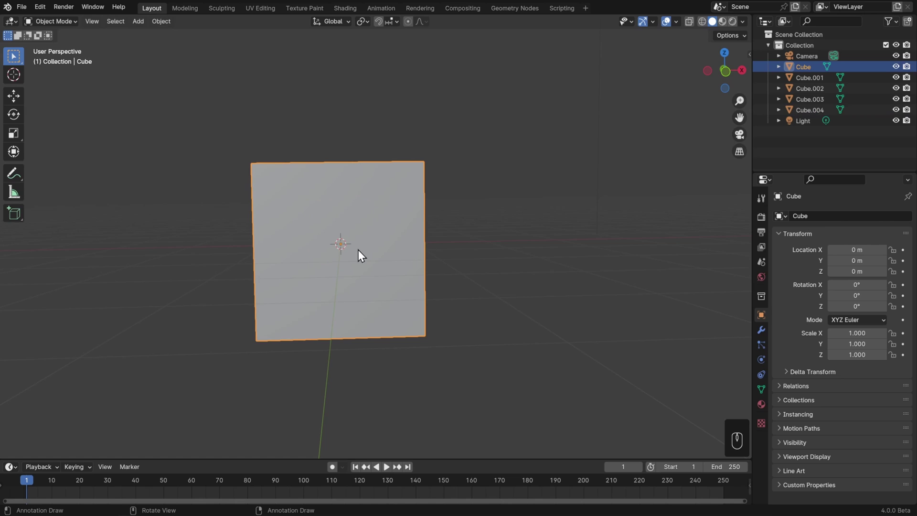
Cycle selection through the overlapping cube copies, ending with Cube.001 selected
{"action": "left_click", "coordinate": [353, 260]}
{"action": "left_click", "coordinate": [354, 260]}
{"action": "left_click", "coordinate": [353, 260]}
{"action": "double_click", "coordinate": [354, 260]}
{"action": "left_click", "coordinate": [353, 260]}
{"action": "left_click", "coordinate": [354, 260]}
{"action": "double_click", "coordinate": [353, 259]}
{"action": "double_click", "coordinate": [353, 260]}
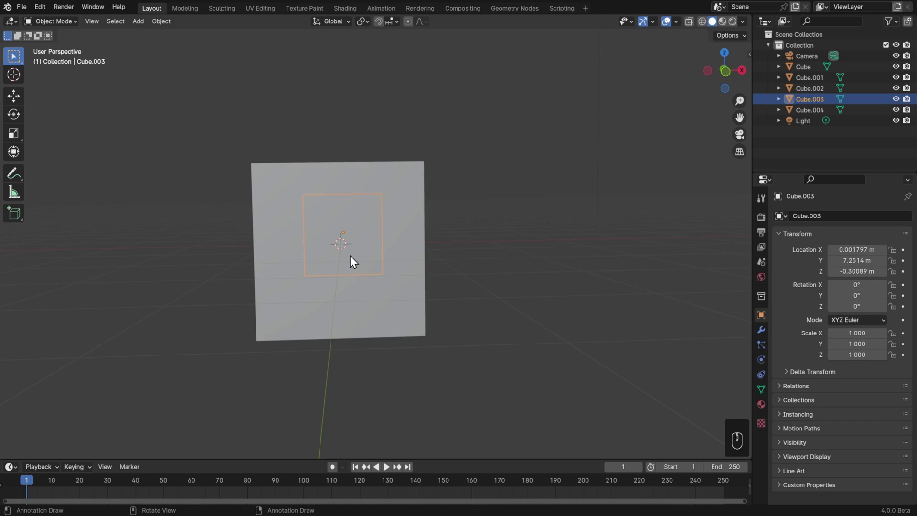
{"action": "double_click", "coordinate": [353, 259]}
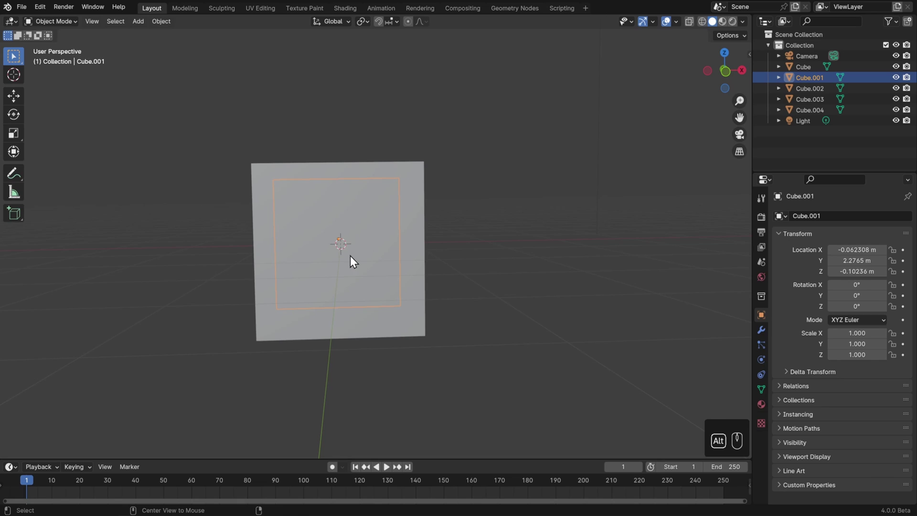
{"action": "left_click", "coordinate": [353, 260]}
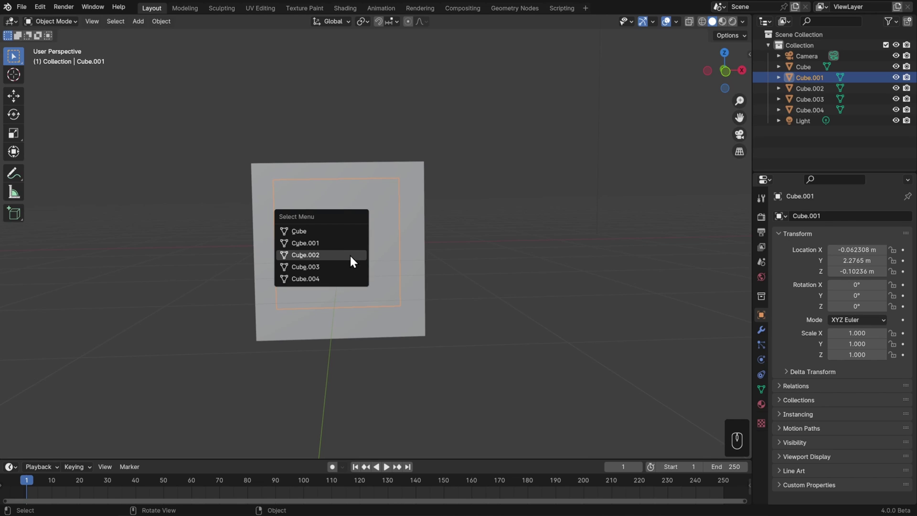
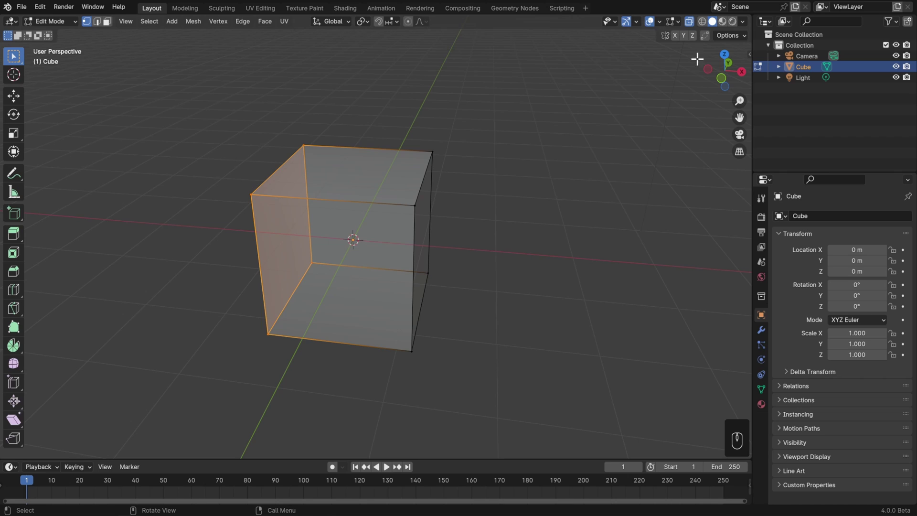
Cycle the cube through Solid and Material Preview shading, then back to see-through X-Ray
{"action": "left_click", "coordinate": [697, 27]}
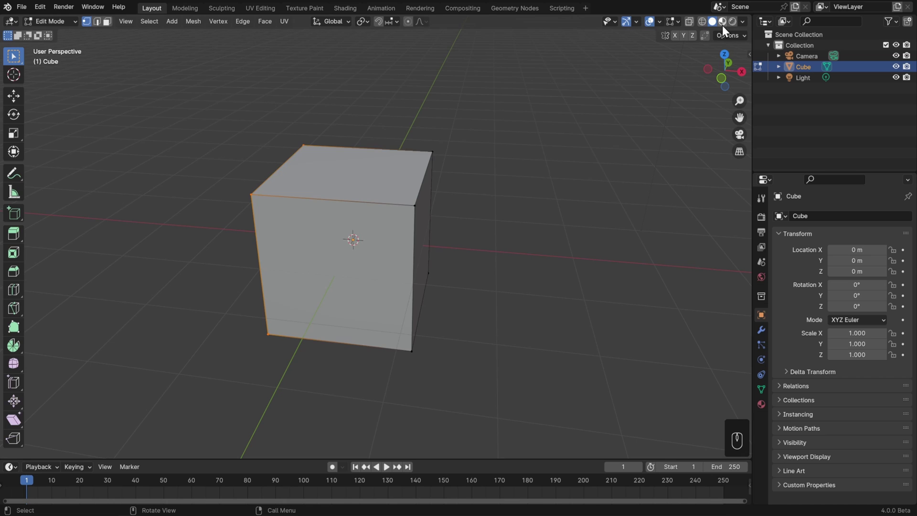
{"action": "left_click", "coordinate": [738, 28]}
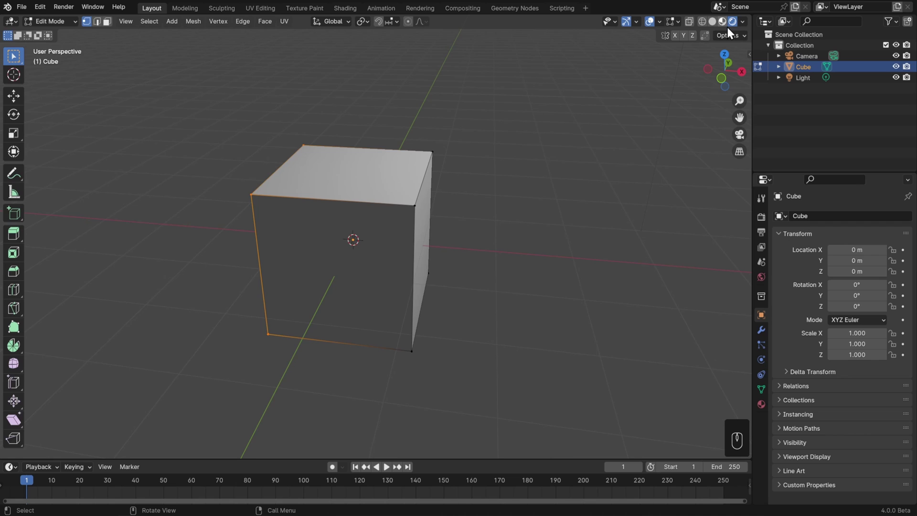
{"action": "left_click", "coordinate": [707, 30]}
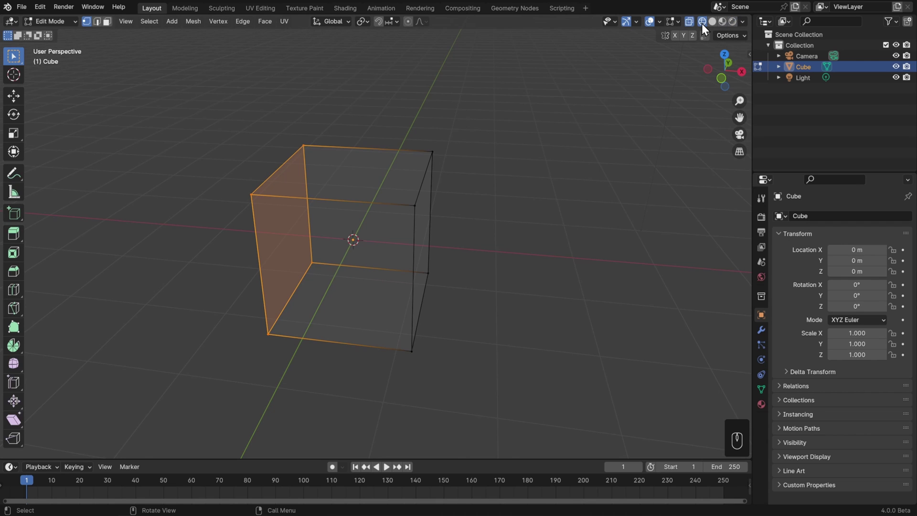
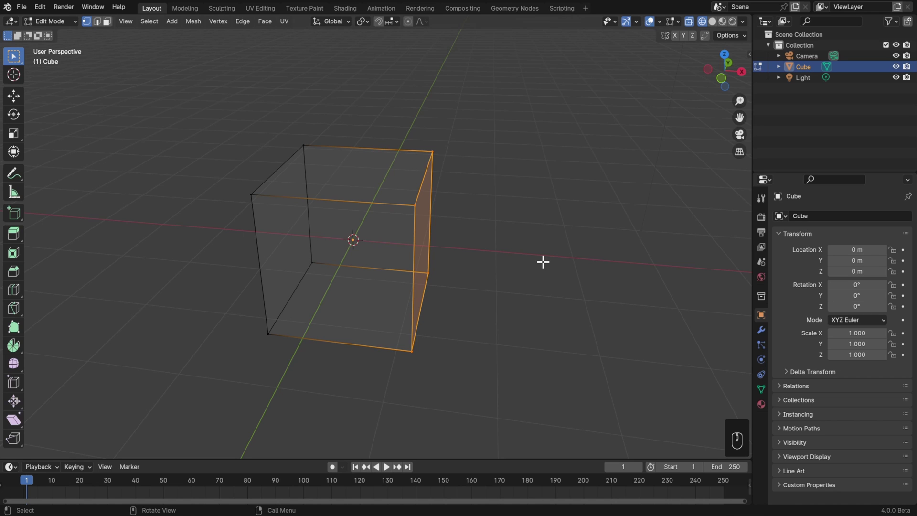
Add an Ico Sphere at the origin in Object Mode and scale it to 0.652 inside the cube
{"action": "key", "text": "Tab"}
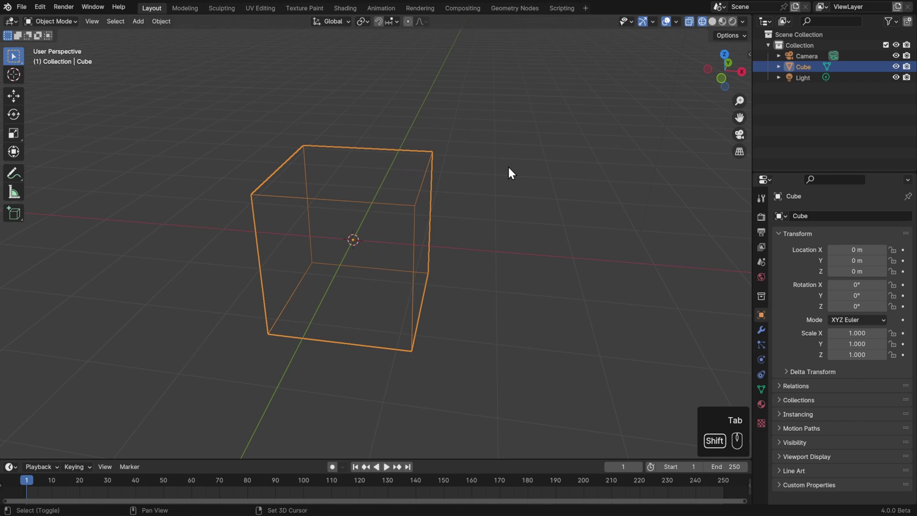
{"action": "key", "text": "shift+a"}
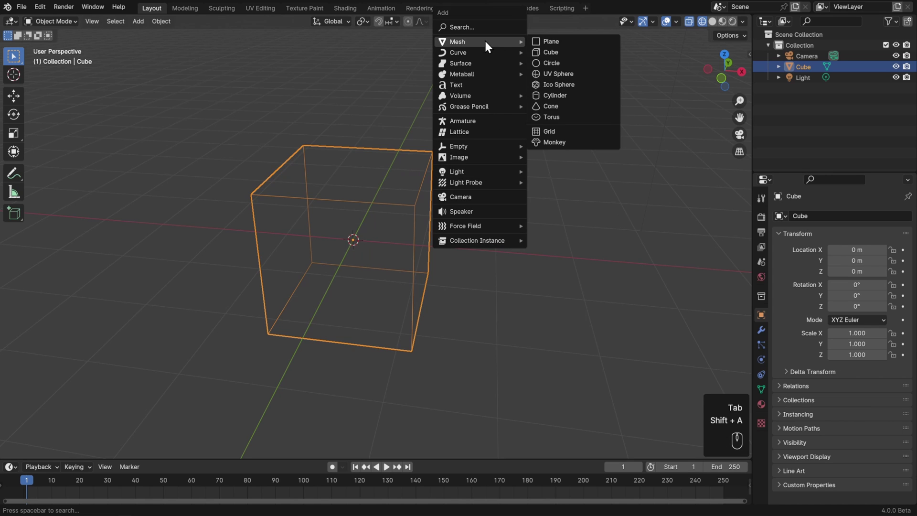
{"action": "key", "text": "s"}
{"action": "left_click", "coordinate": [526, 204]}
{"action": "middle_click", "coordinate": [527, 227]}
{"action": "left_click", "coordinate": [511, 224]}
{"action": "left_click_drag", "start_coordinate": [521, 225], "coordinate": [505, 213]}
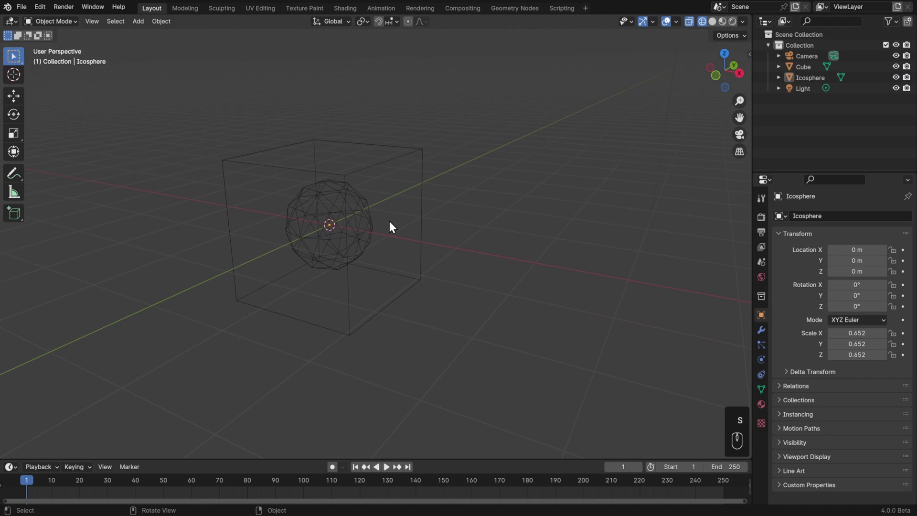
{"action": "left_click", "coordinate": [372, 215]}
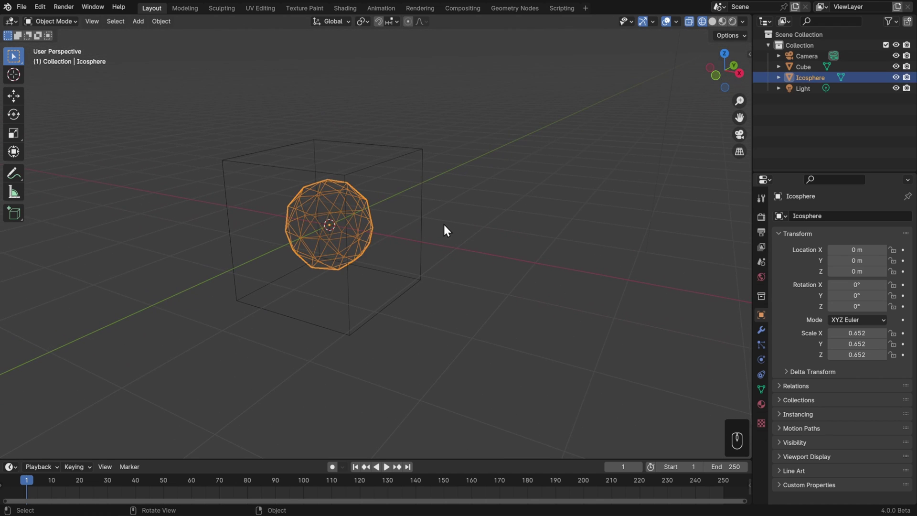
Switch to Solid shading, toggle X-Ray to see the Icosphere, and browse the Z shading pie
{"action": "left_click", "coordinate": [720, 23]}
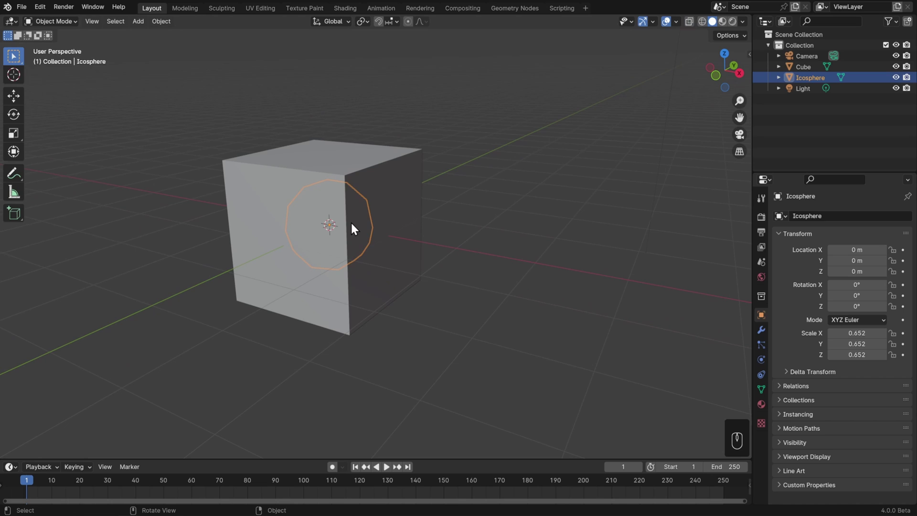
{"action": "left_click", "coordinate": [356, 228]}
{"action": "left_click", "coordinate": [356, 229]}
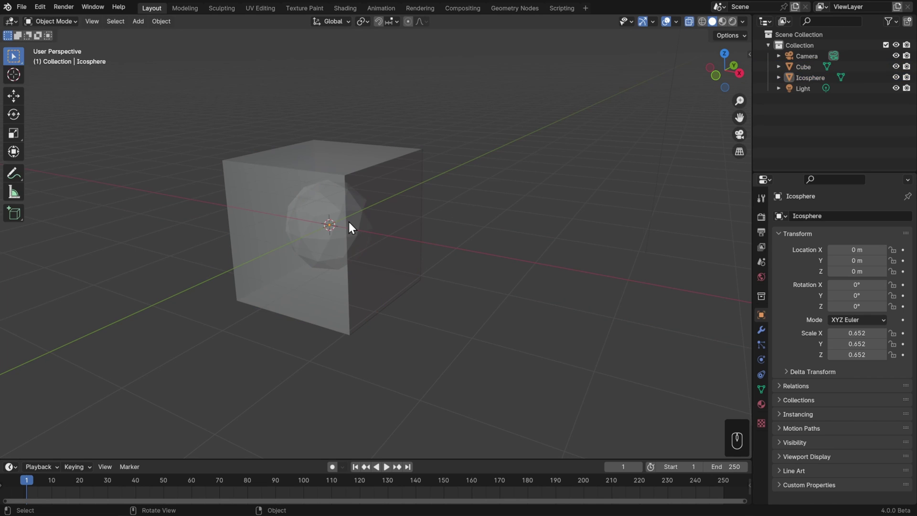
{"action": "left_click", "coordinate": [353, 228]}
{"action": "left_click", "coordinate": [354, 227]}
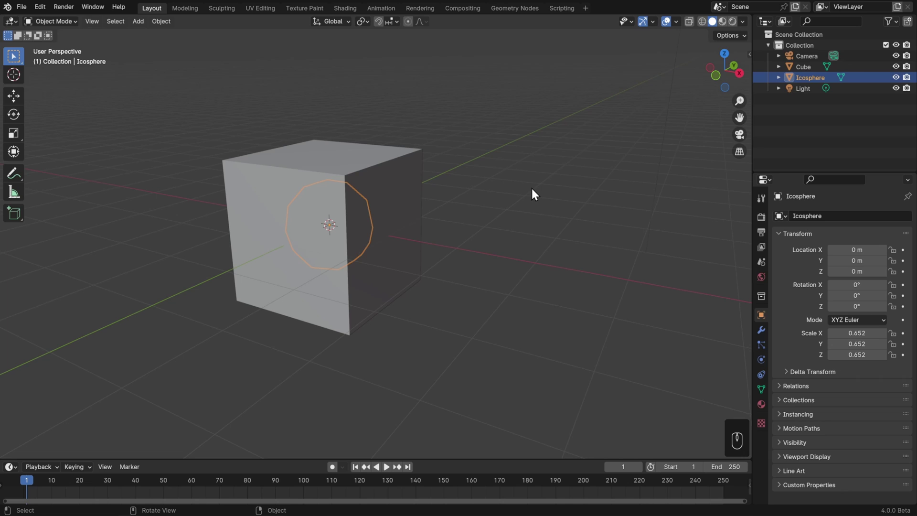
{"action": "key", "text": "z"}
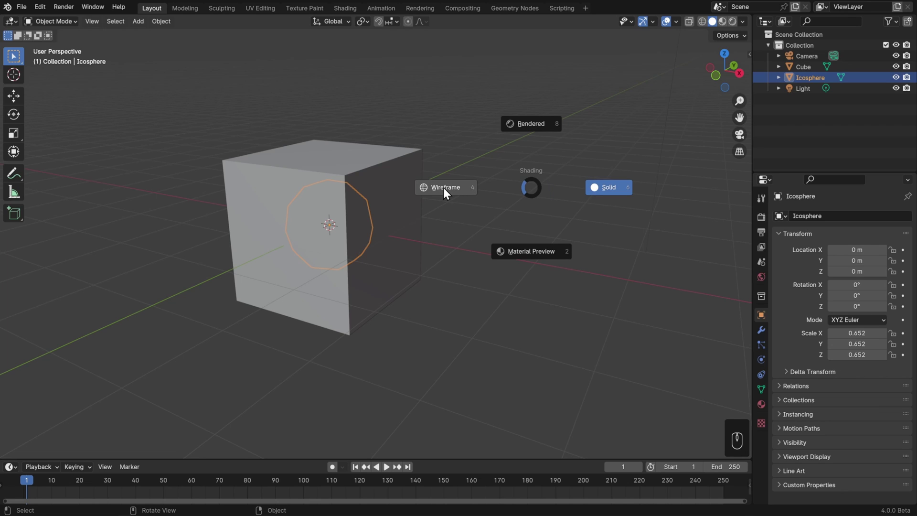
{"action": "key", "text": "z"}
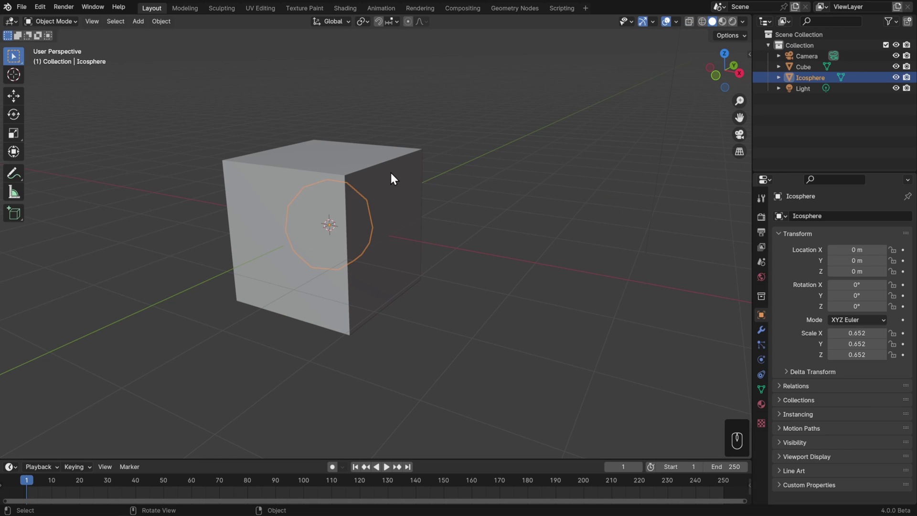
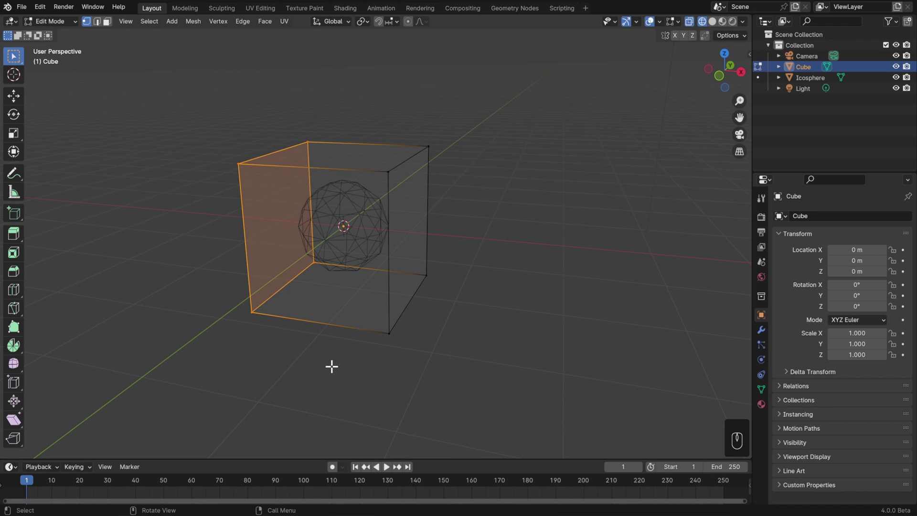
Set the viewport to Solid shading while editing the Cube and browse the overlay settings
{"action": "key", "text": "z"}
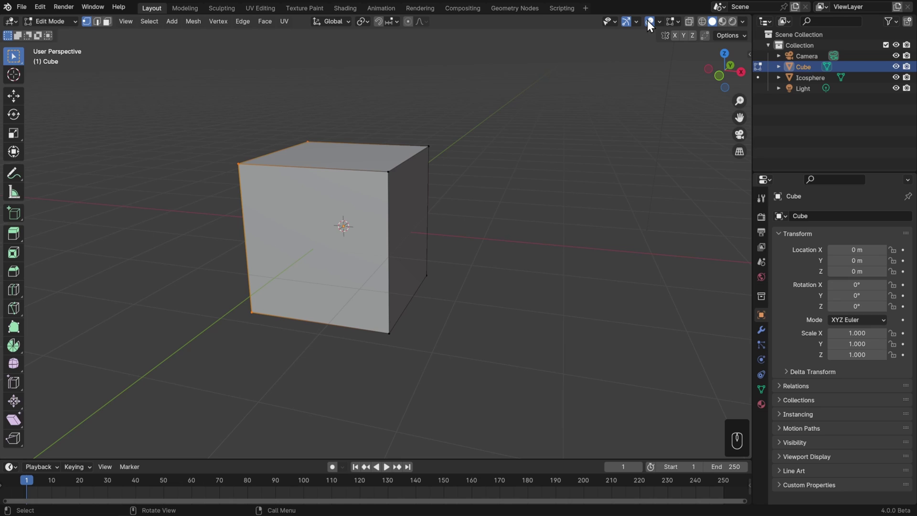
{"action": "left_click", "coordinate": [651, 25]}
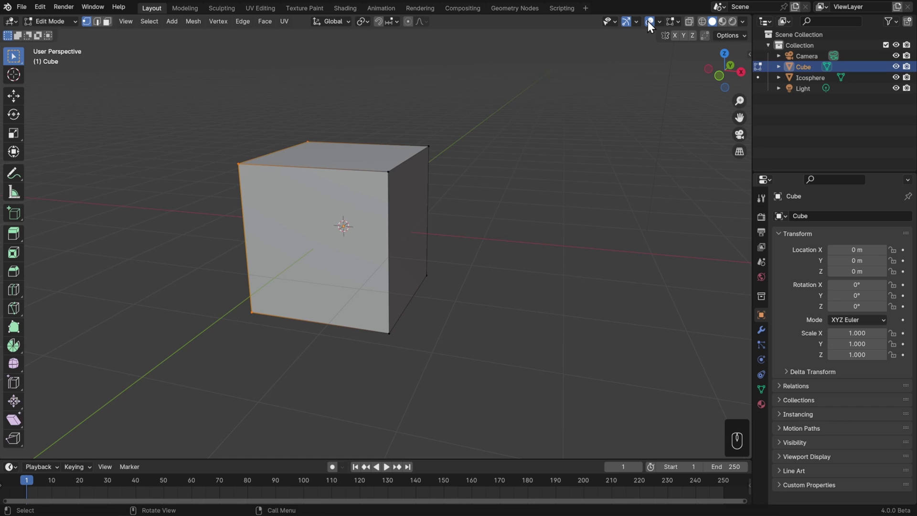
{"action": "left_click_drag", "start_coordinate": [665, 26], "coordinate": [654, 29]}
{"action": "left_click", "coordinate": [655, 29]}
{"action": "left_click", "coordinate": [654, 29]}
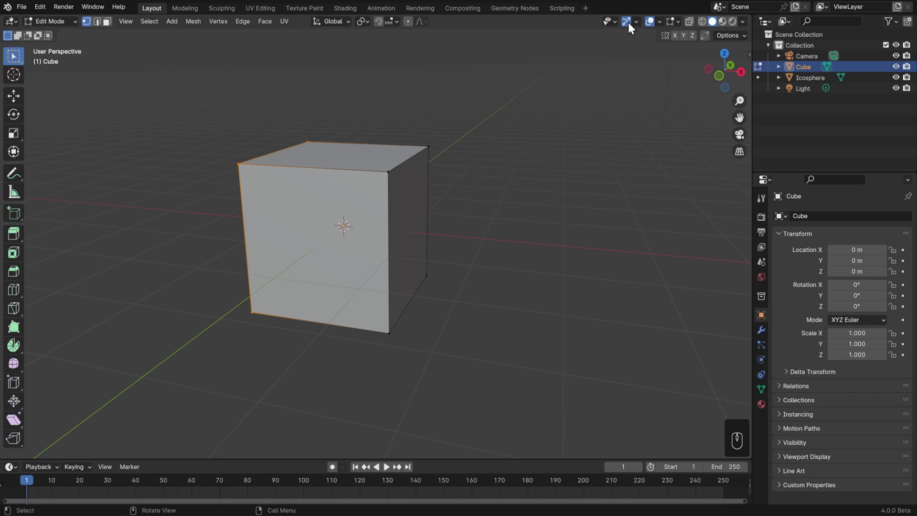
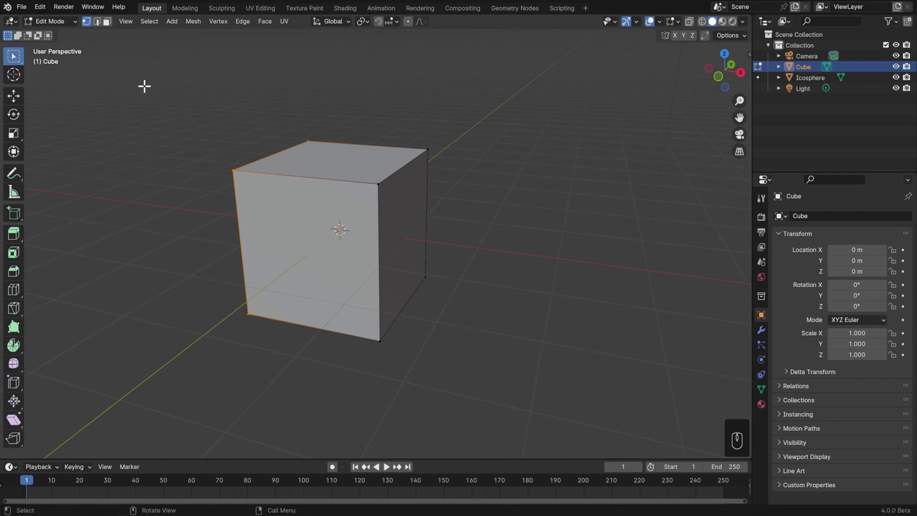
Check the Selectability & Visibility popover, return to Object Mode and orbit above the Cube
{"action": "left_click", "coordinate": [17, 103]}
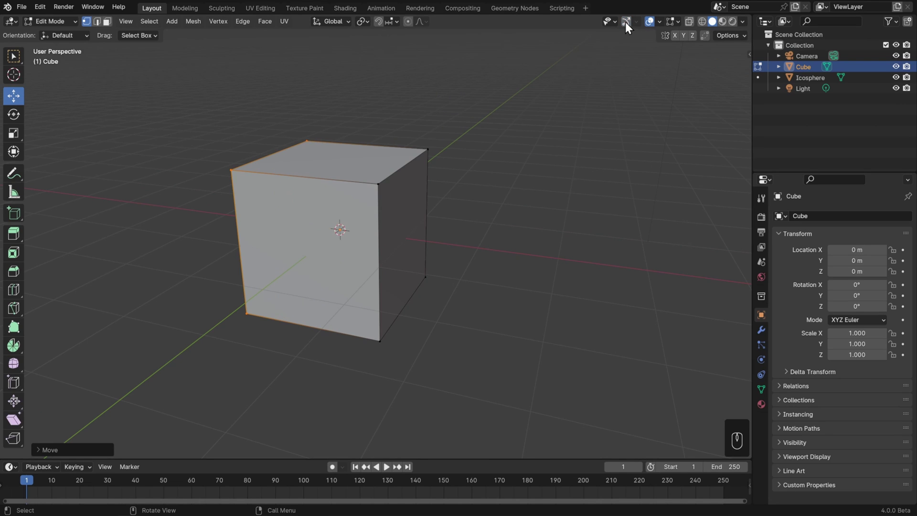
{"action": "left_click", "coordinate": [614, 28]}
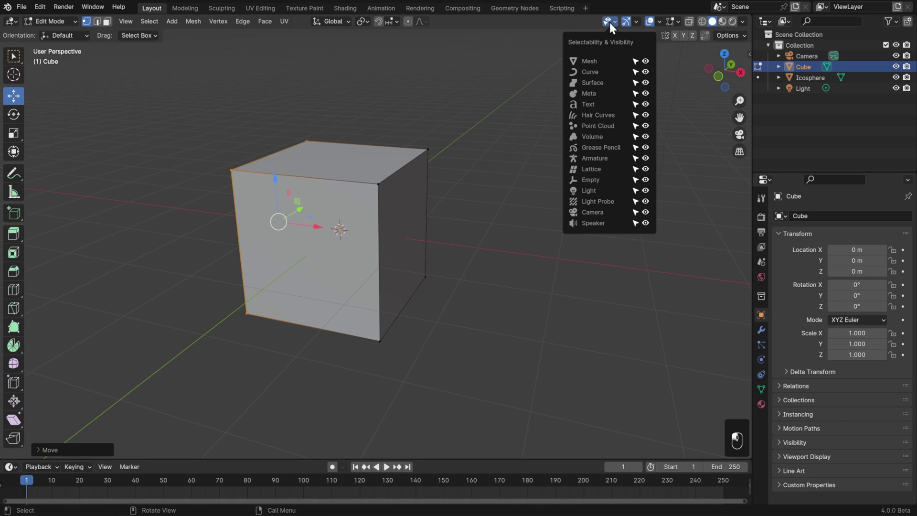
{"action": "key", "text": "Tab"}
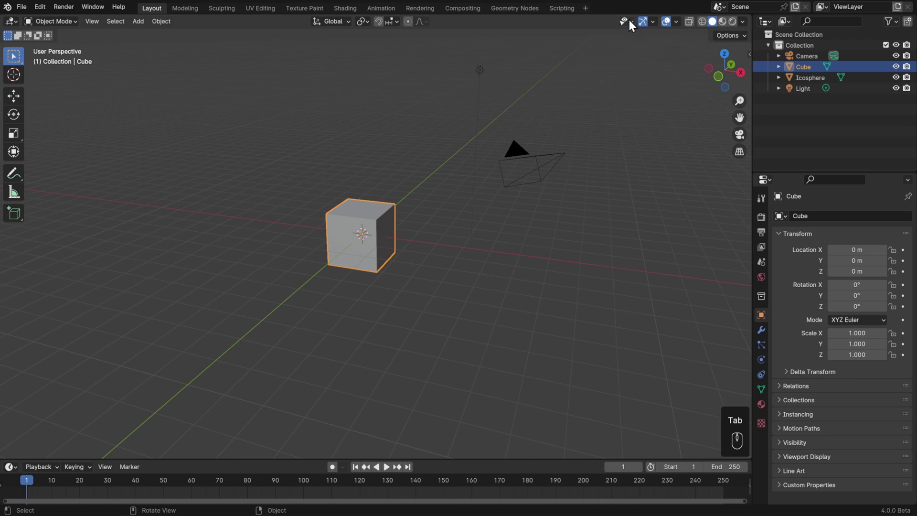
{"action": "left_click_drag", "start_coordinate": [633, 27], "coordinate": [548, 121]}
{"action": "left_click_drag", "start_coordinate": [548, 121], "coordinate": [447, 163]}
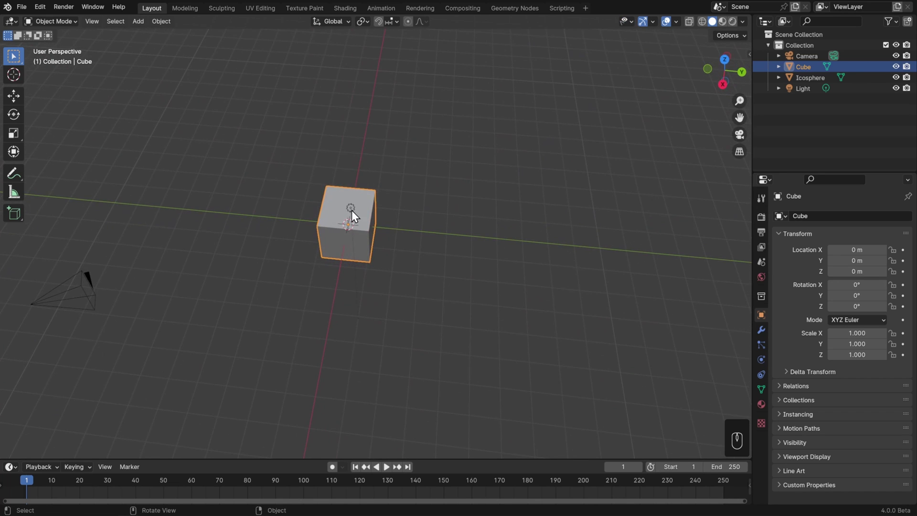
Toggle the Cube's viewport visibility with its outliner eye icon, hiding and showing it
{"action": "left_click", "coordinate": [357, 216]}
{"action": "left_click", "coordinate": [355, 213]}
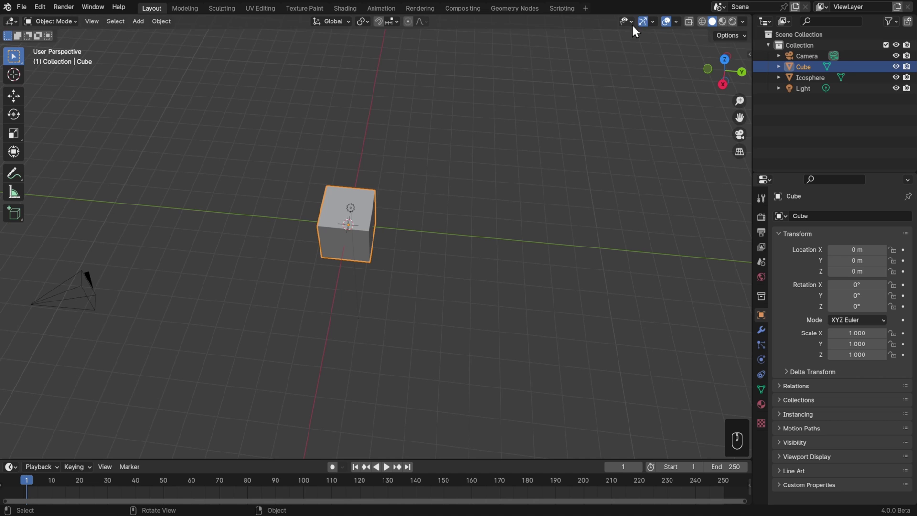
{"action": "left_click_drag", "start_coordinate": [632, 24], "coordinate": [509, 274]}
{"action": "left_click_drag", "start_coordinate": [511, 271], "coordinate": [621, 234]}
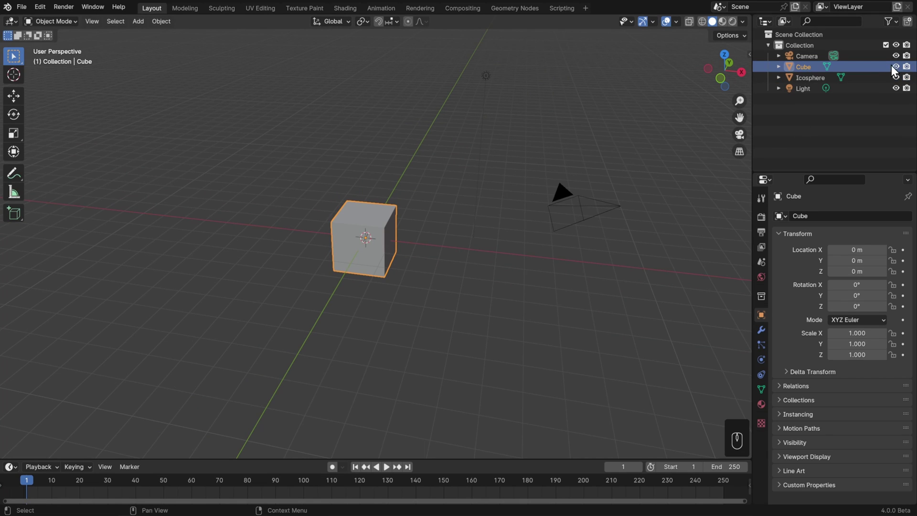
{"action": "left_click", "coordinate": [900, 72]}
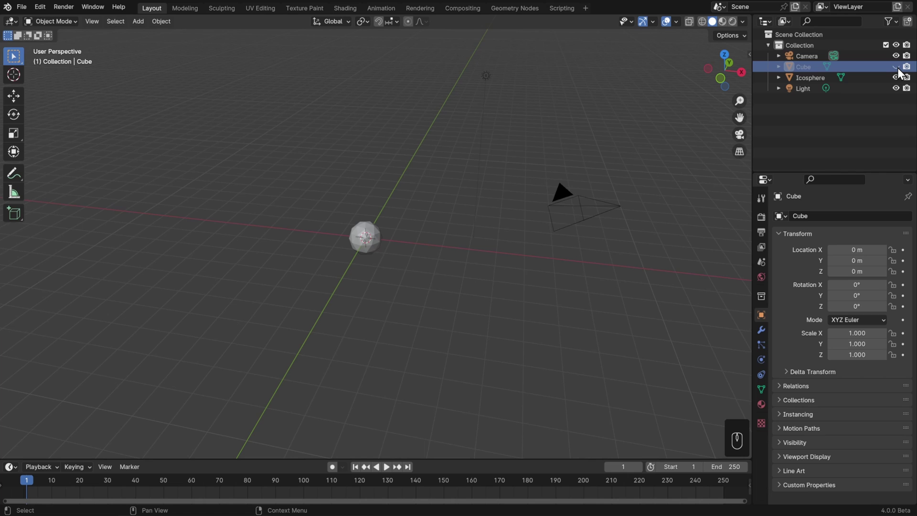
{"action": "left_click", "coordinate": [903, 72]}
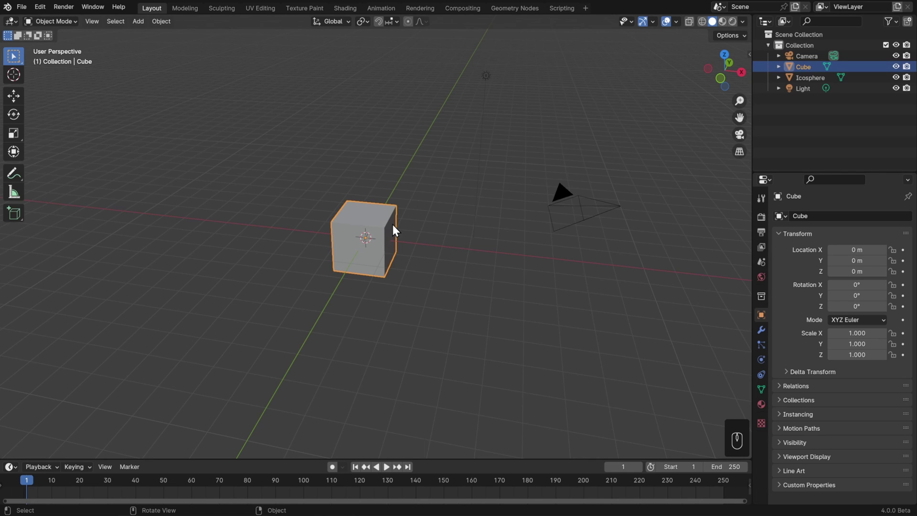
{"action": "left_click_drag", "start_coordinate": [172, 28], "coordinate": [289, 366]}
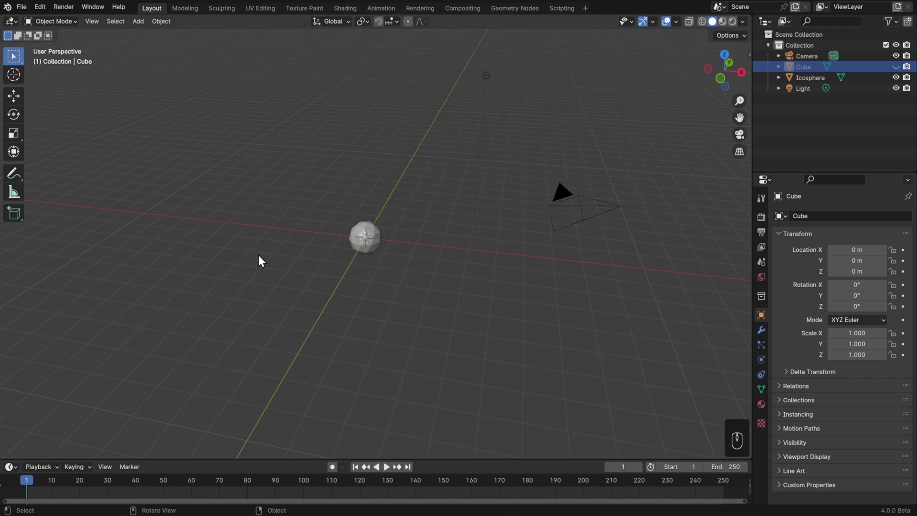
{"action": "left_click_drag", "start_coordinate": [162, 27], "coordinate": [301, 350]}
Select the Camera and Light, hide them with H and reveal them again with Alt+H
{"action": "left_click", "coordinate": [565, 197]}
{"action": "left_click", "coordinate": [485, 77]}
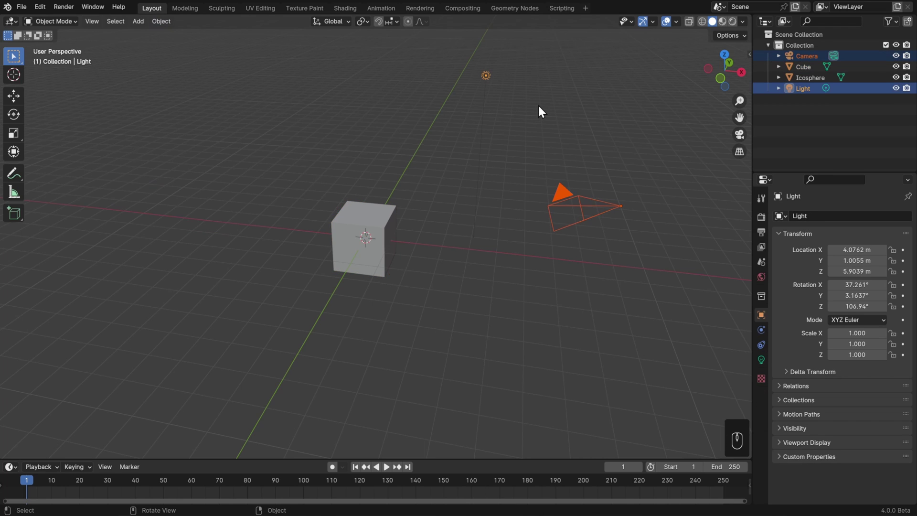
{"action": "key", "text": "h"}
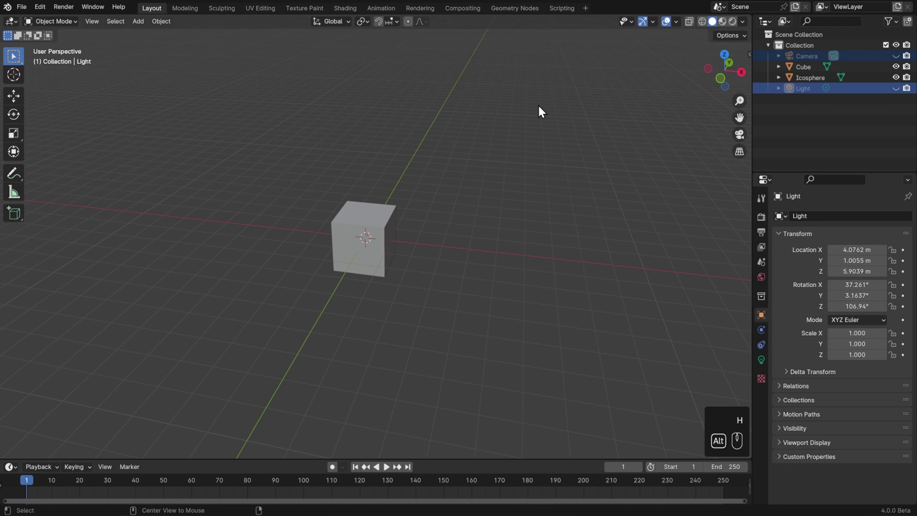
{"action": "key", "text": "alt+h"}
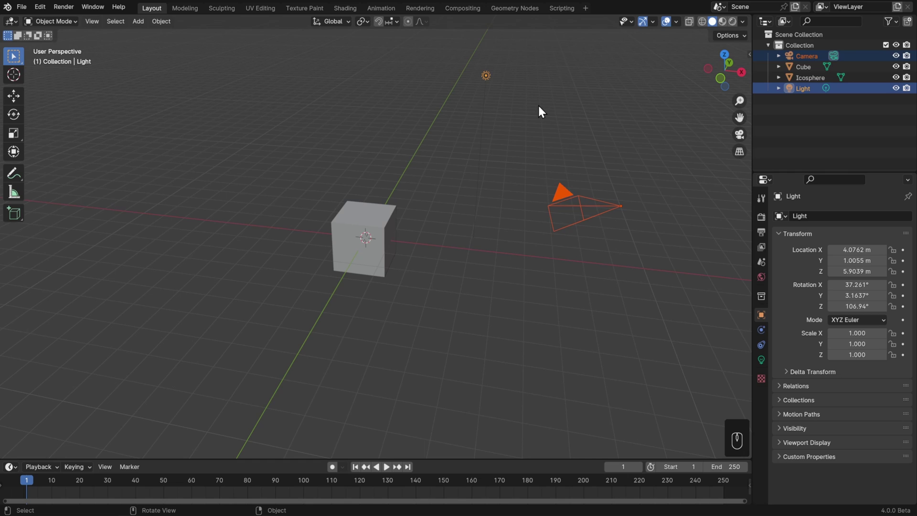
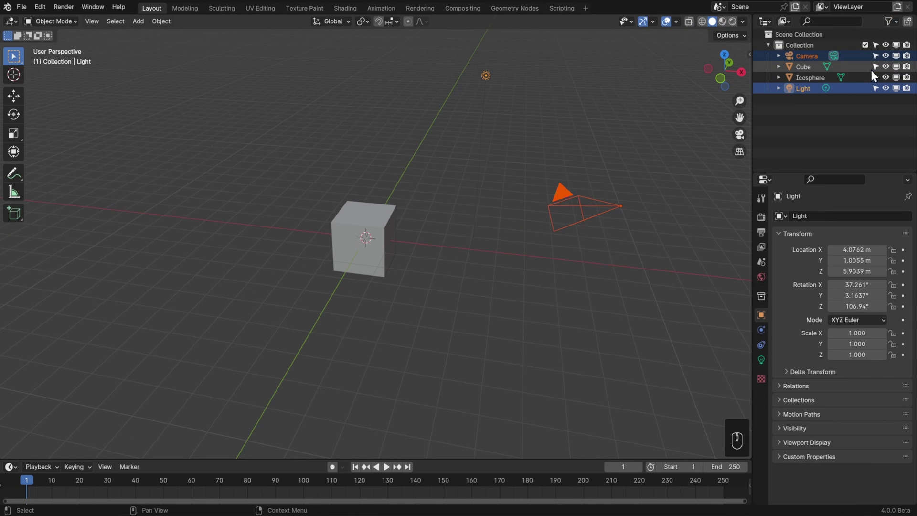
Select the Icosphere in the viewport
{"action": "left_click", "coordinate": [883, 70]}
{"action": "left_click", "coordinate": [374, 251]}
{"action": "left_click", "coordinate": [437, 238]}
{"action": "left_click", "coordinate": [373, 243]}
{"action": "left_click", "coordinate": [295, 249]}
{"action": "left_click", "coordinate": [378, 240]}
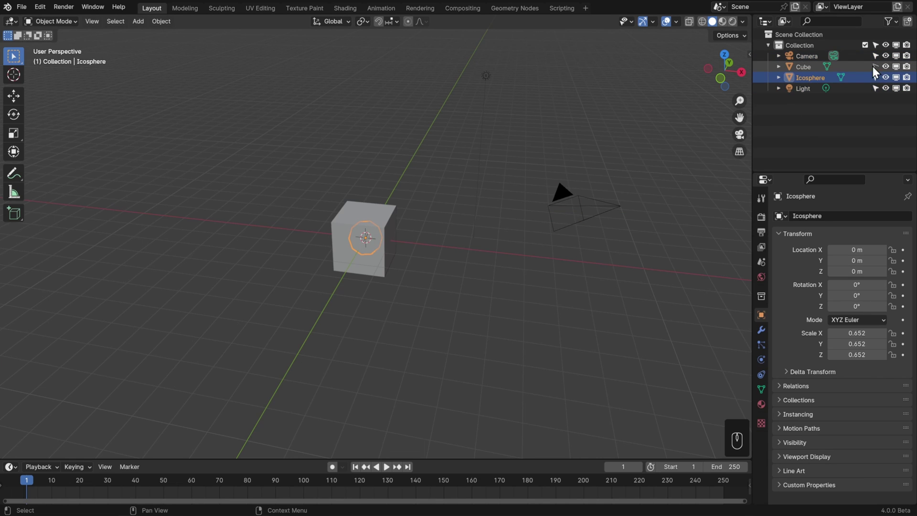
Disable the Cube in viewports via its outliner monitor icon, leaving only the Icosphere
{"action": "left_click", "coordinate": [902, 72]}
{"action": "left_click", "coordinate": [901, 72]}
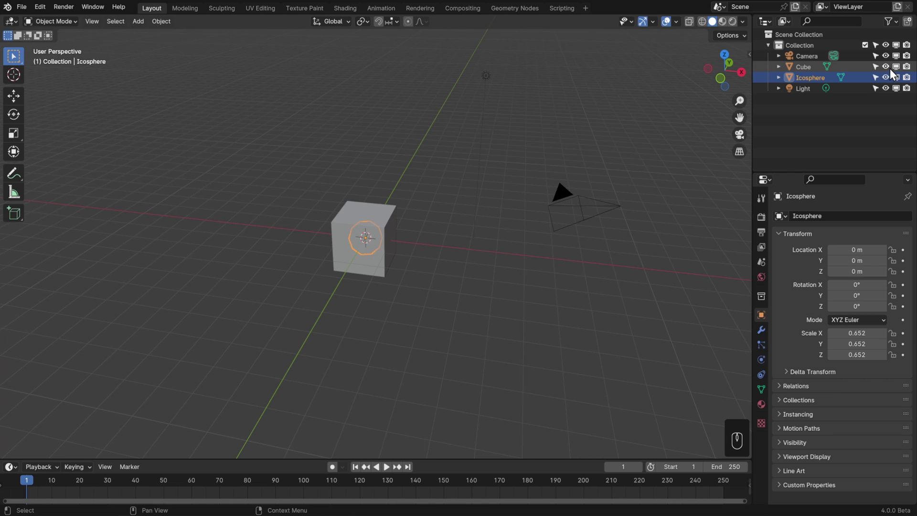
{"action": "left_click", "coordinate": [893, 73]}
{"action": "left_click", "coordinate": [893, 73]}
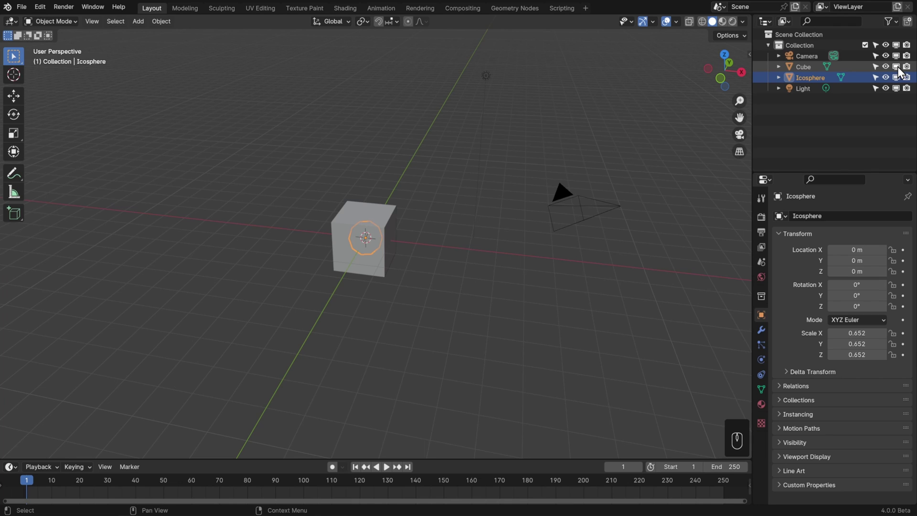
{"action": "left_click", "coordinate": [903, 72]}
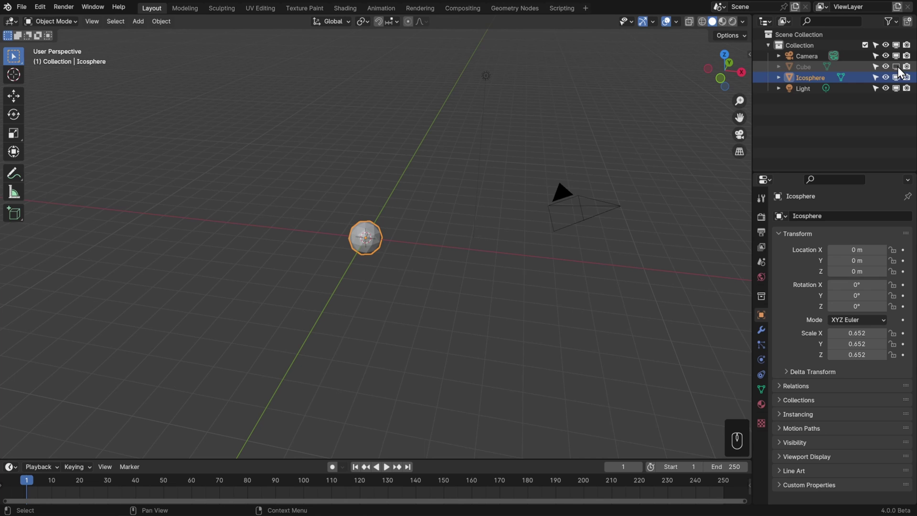
{"action": "left_click", "coordinate": [563, 196]}
Orbit around the Icosphere, hiding and unhiding objects with H and Alt+H
{"action": "left_click_drag", "start_coordinate": [395, 283], "coordinate": [466, 289]}
{"action": "left_click_drag", "start_coordinate": [520, 237], "coordinate": [379, 314]}
{"action": "key", "text": "h"}
{"action": "middle_click", "coordinate": [403, 305]}
{"action": "key", "text": "h"}
{"action": "middle_click", "coordinate": [387, 195]}
{"action": "key", "text": "alt+h"}
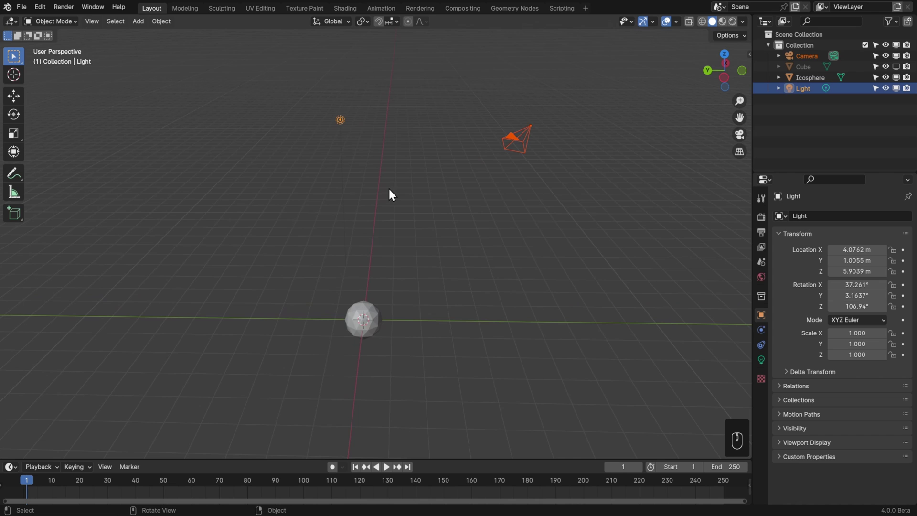
Adjust the outliner filter toggles after repositioning the view
{"action": "left_click_drag", "start_coordinate": [455, 185], "coordinate": [429, 205]}
{"action": "middle_click", "coordinate": [436, 217]}
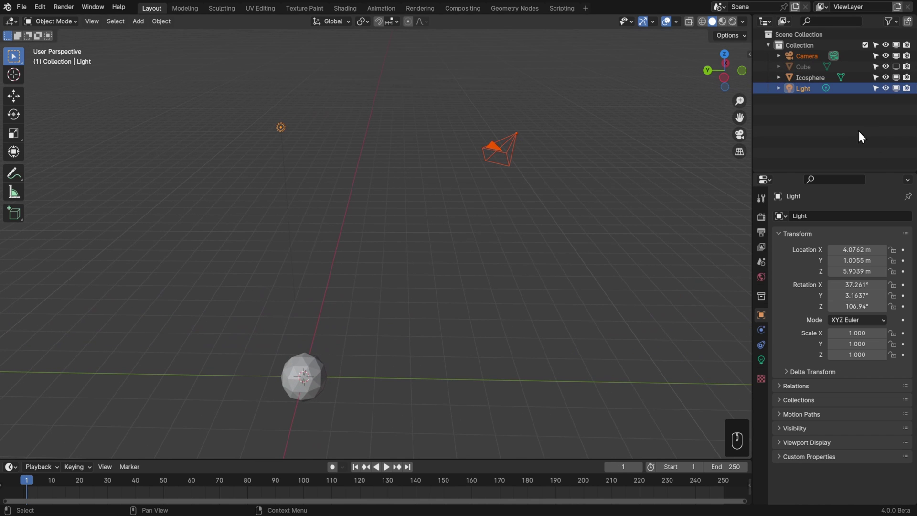
{"action": "left_click_drag", "start_coordinate": [891, 24], "coordinate": [912, 14]}
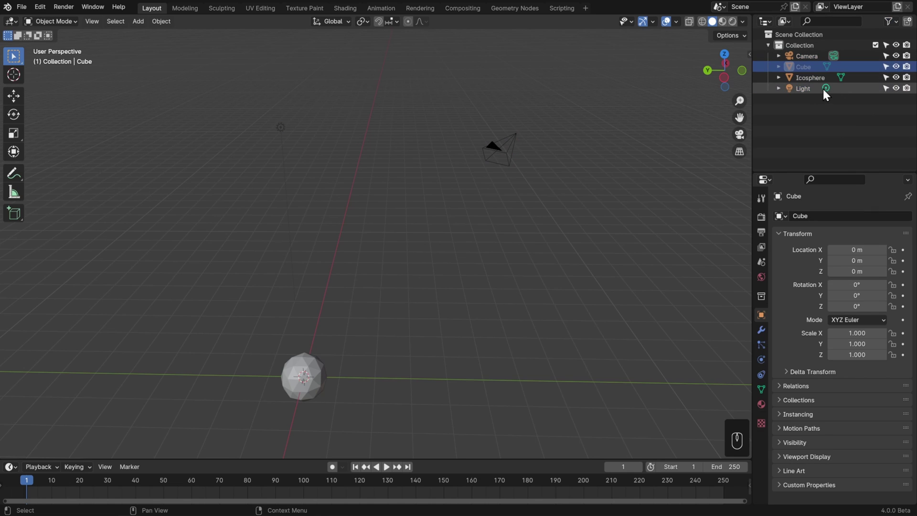
{"action": "left_click", "coordinate": [813, 97]}
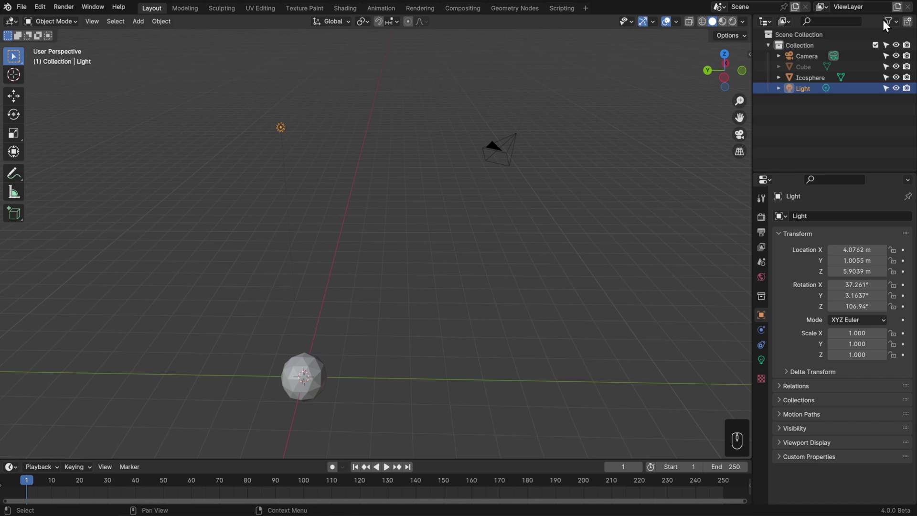
{"action": "left_click_drag", "start_coordinate": [890, 25], "coordinate": [784, 71]}
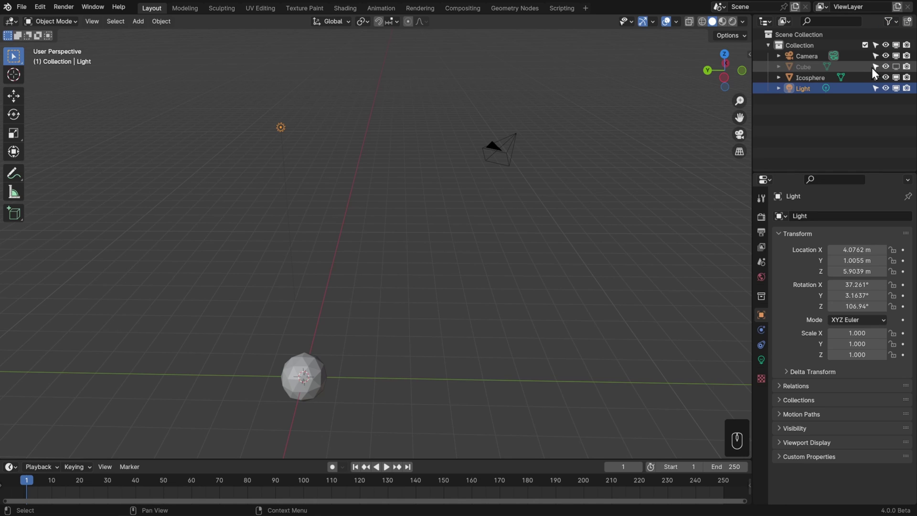
Re-enable the Cube in viewports so it surrounds the Icosphere, and select the Icosphere
{"action": "left_click", "coordinate": [900, 72]}
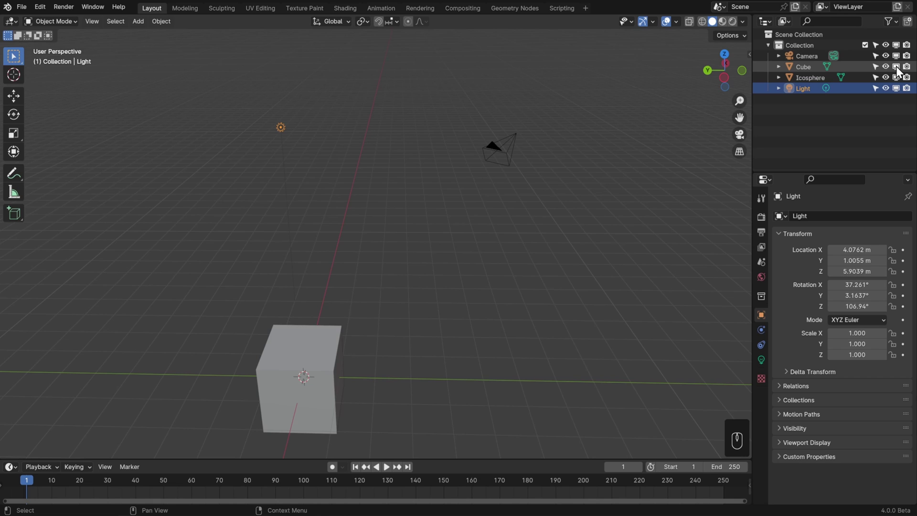
{"action": "left_click", "coordinate": [817, 84]}
{"action": "left_click_drag", "start_coordinate": [492, 363], "coordinate": [556, 279]}
{"action": "left_click_drag", "start_coordinate": [551, 298], "coordinate": [548, 295]}
{"action": "left_click_drag", "start_coordinate": [574, 254], "coordinate": [552, 245]}
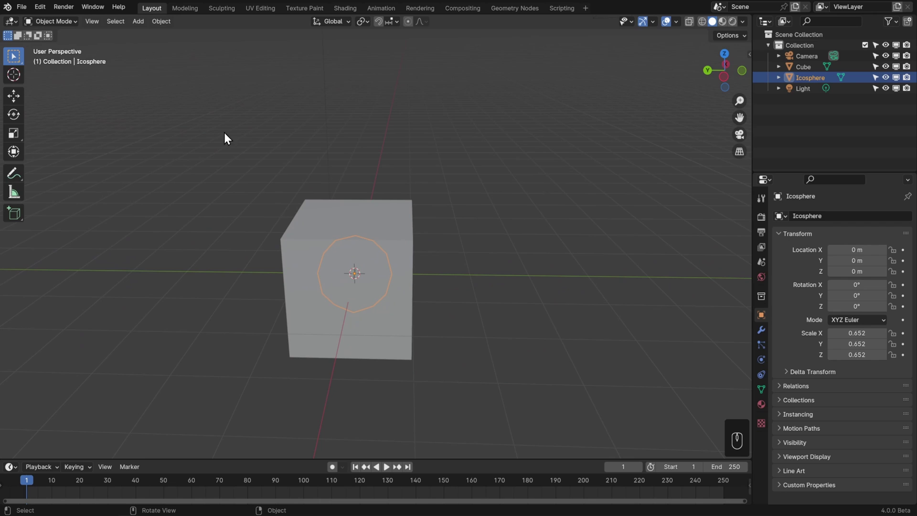
{"action": "left_click_drag", "start_coordinate": [99, 27], "coordinate": [267, 128]}
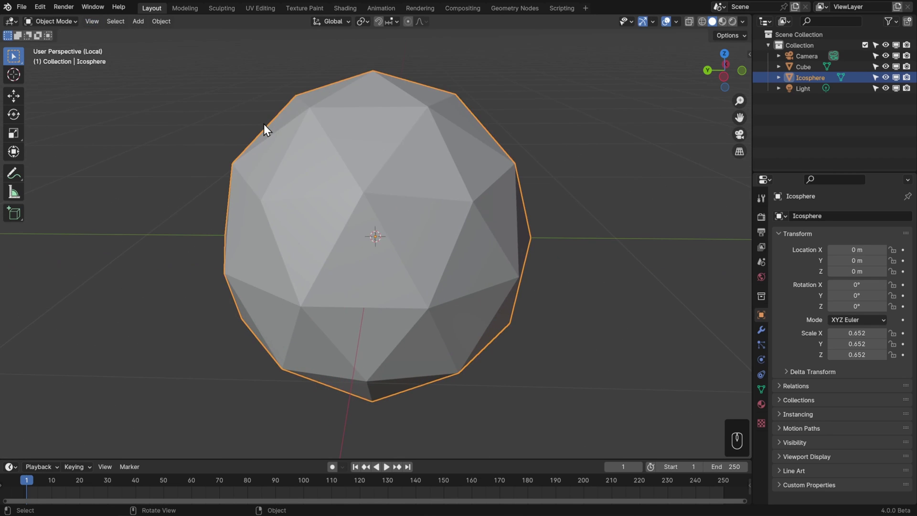
{"action": "left_click_drag", "start_coordinate": [242, 225], "coordinate": [236, 236]}
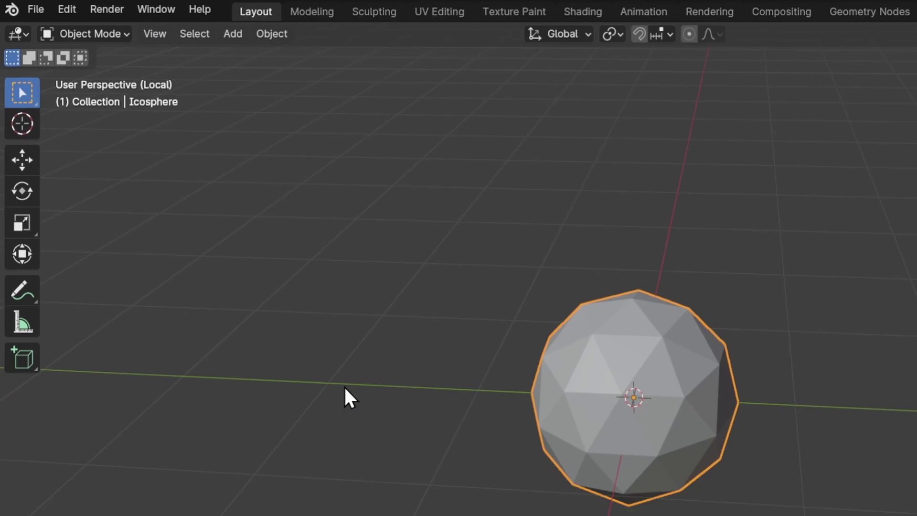
{"action": "left_click_drag", "start_coordinate": [479, 197], "coordinate": [528, 180]}
{"action": "key", "text": "h"}
{"action": "key", "text": "alt+h"}
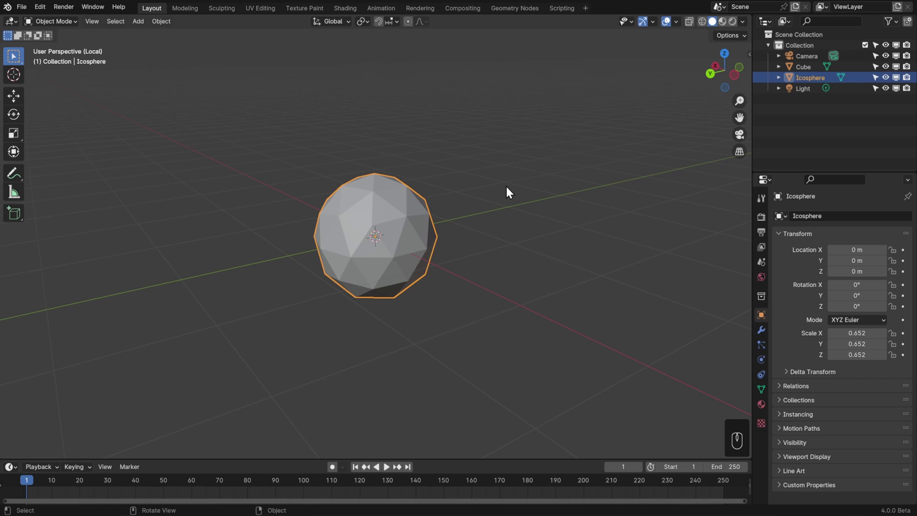
{"action": "key", "text": "KP_Divide"}
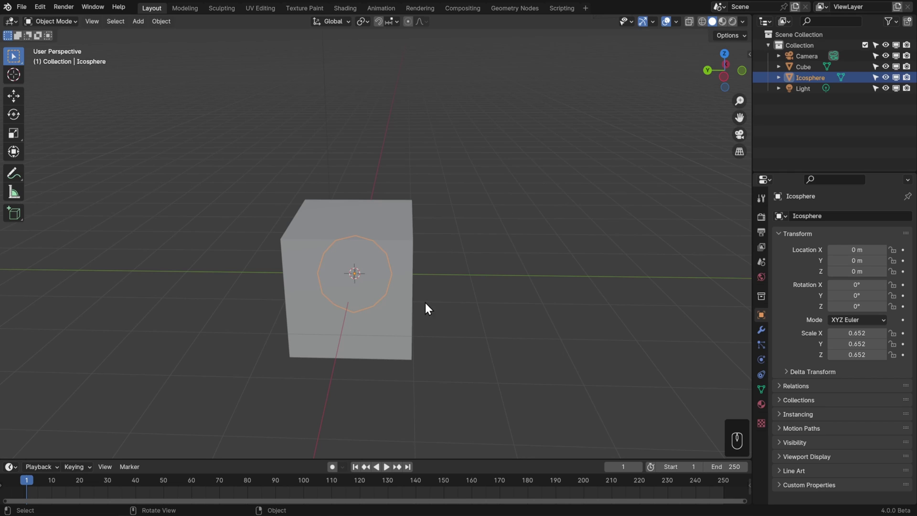
Duplicate the Cube into a row of four, Cube.001 to Cube.003, with Shift+D and repeat
{"action": "left_click", "coordinate": [386, 355]}
{"action": "key", "text": "shift+d"}
{"action": "left_click", "coordinate": [370, 336]}
{"action": "key", "text": "shift+d"}
{"action": "key", "text": "shift+d"}
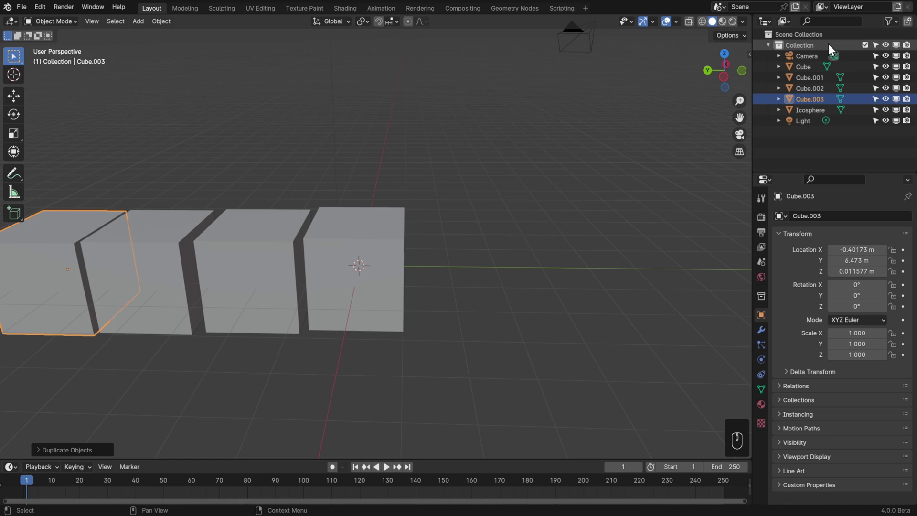
Rename the main collection to Meshes in the Outliner
{"action": "left_click_drag", "start_coordinate": [807, 48], "coordinate": [807, 48]}
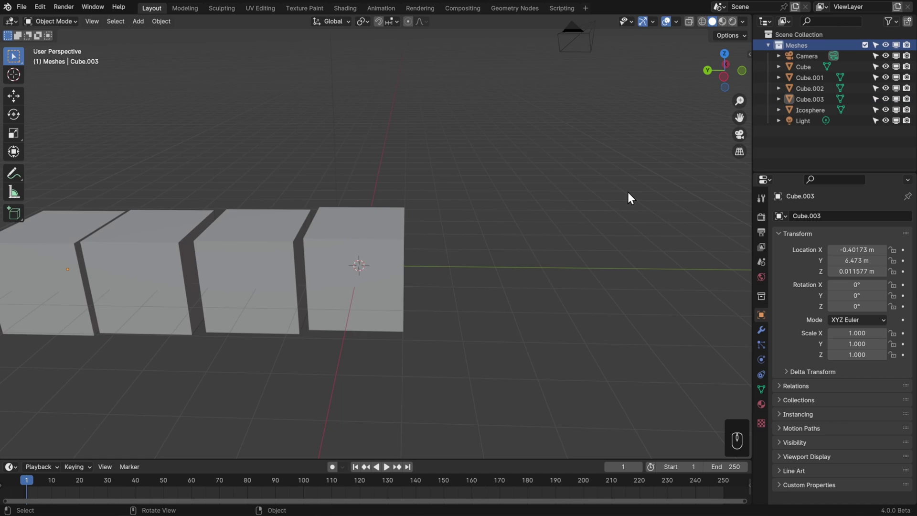
{"action": "left_click_drag", "start_coordinate": [624, 189], "coordinate": [627, 220]}
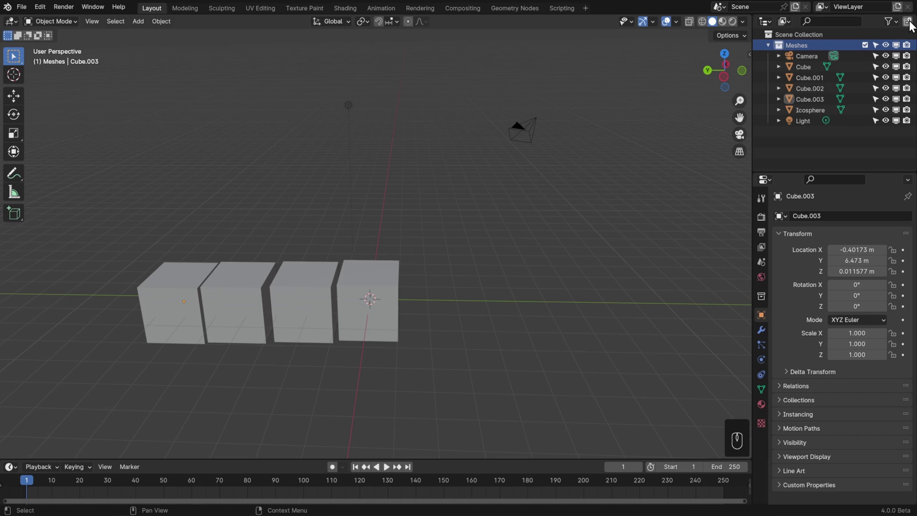
Create a Rendering collection and move the Camera and Light into it
{"action": "left_click_drag", "start_coordinate": [847, 45], "coordinate": [867, 34]}
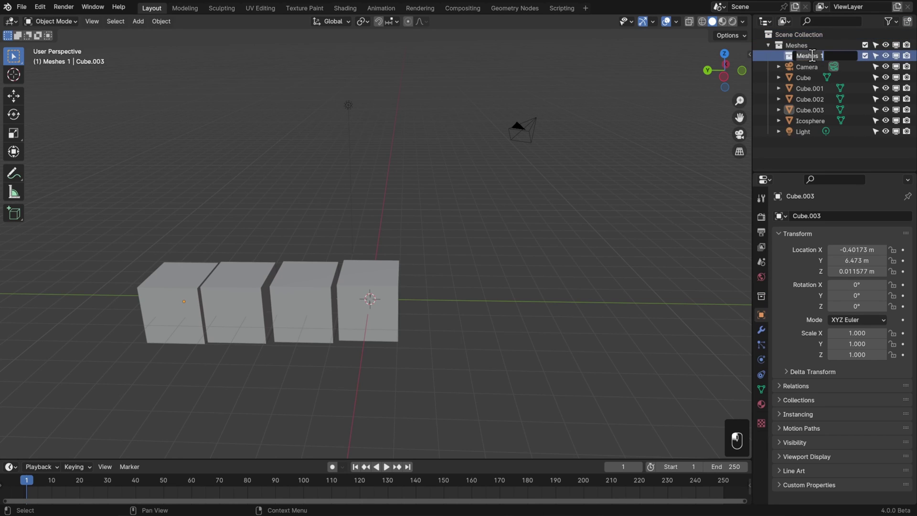
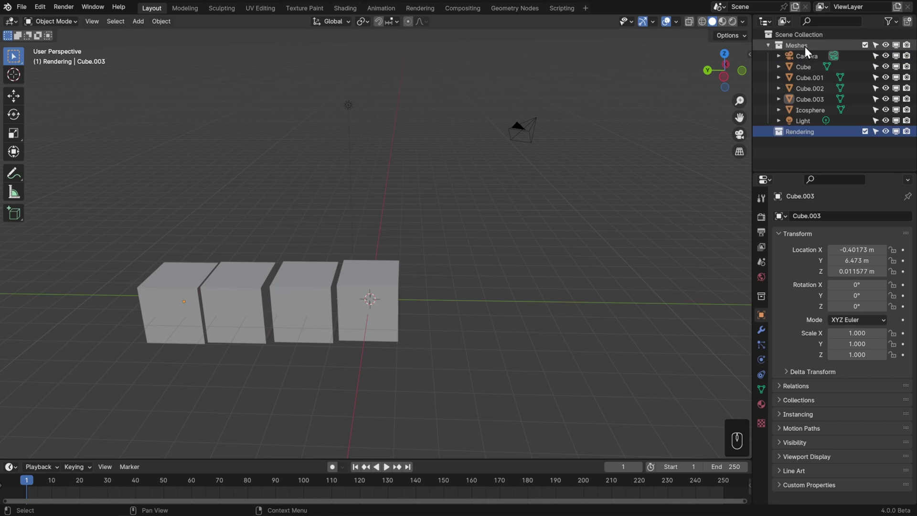
{"action": "left_click", "coordinate": [525, 138]}
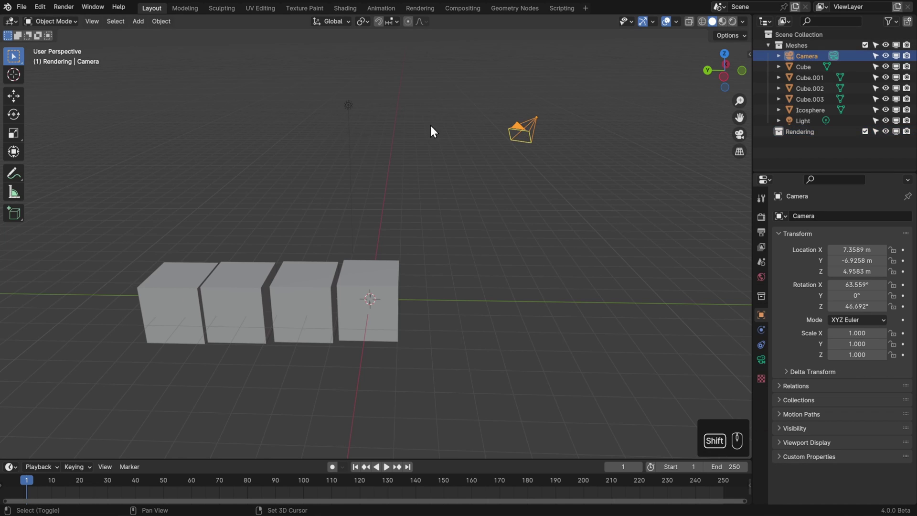
{"action": "left_click", "coordinate": [347, 107]}
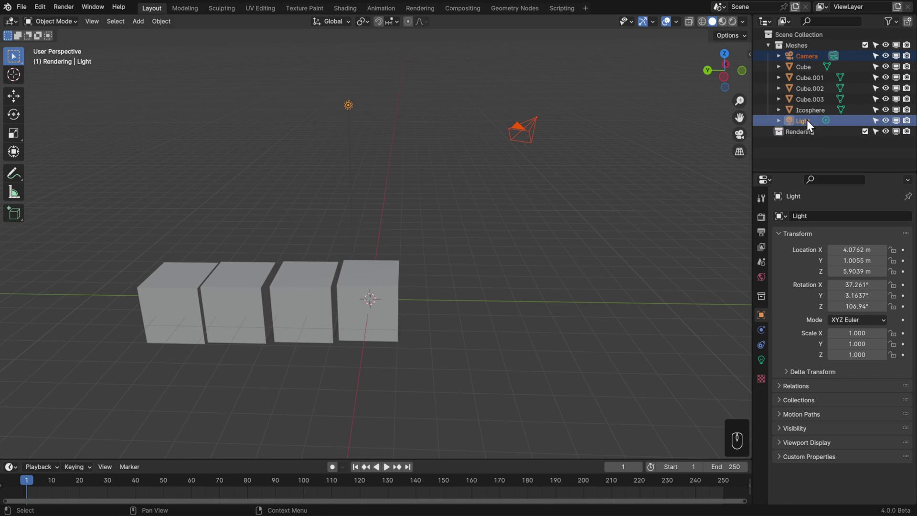
{"action": "left_click", "coordinate": [806, 126]}
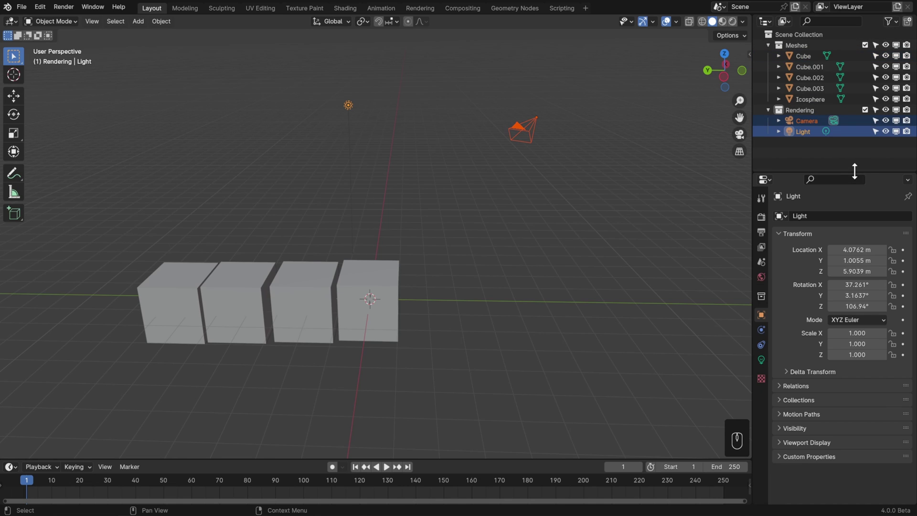
Toggle the Rendering collection's viewport visibility off and on to verify it holds the camera and light
{"action": "middle_click", "coordinate": [888, 115]}
{"action": "left_click", "coordinate": [877, 117]}
{"action": "left_click", "coordinate": [877, 117]}
{"action": "left_click", "coordinate": [898, 115]}
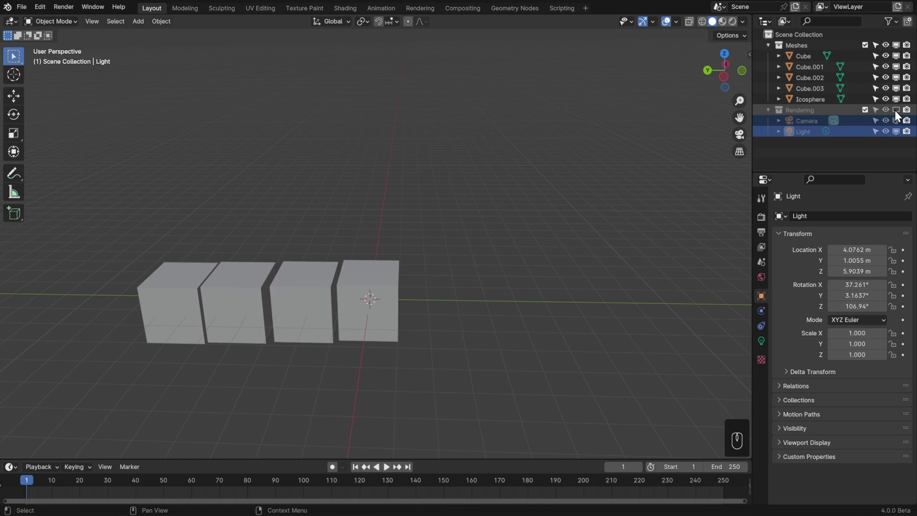
{"action": "left_click", "coordinate": [899, 116]}
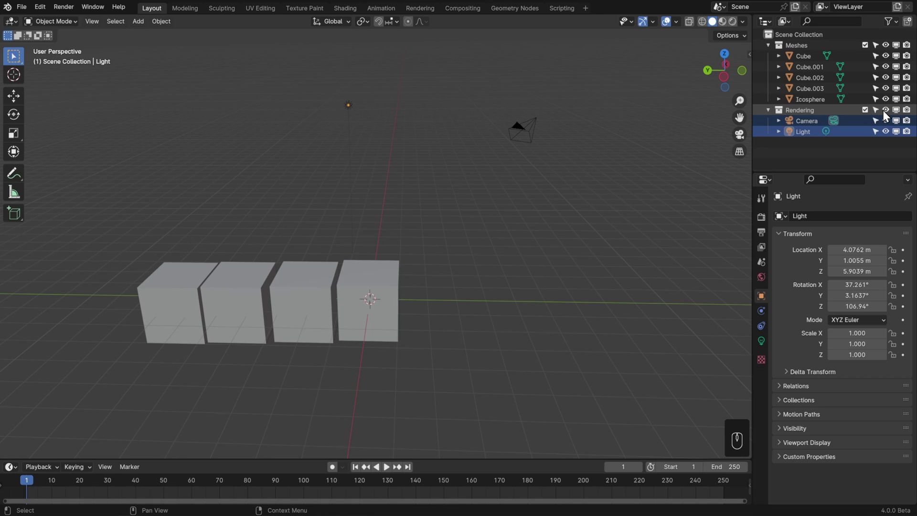
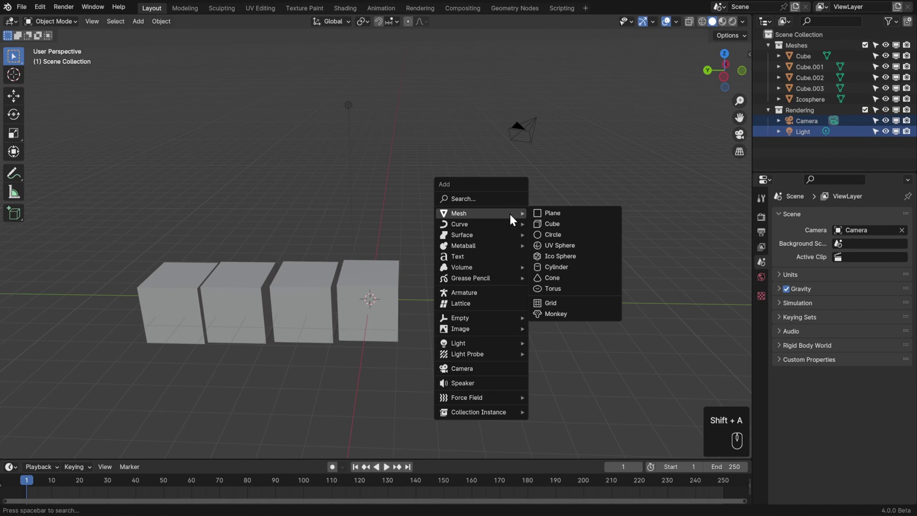
With Meshes active, add an Ico Sphere and move it beside the row of cubes
{"action": "key", "text": "g"}
{"action": "left_click", "coordinate": [542, 299]}
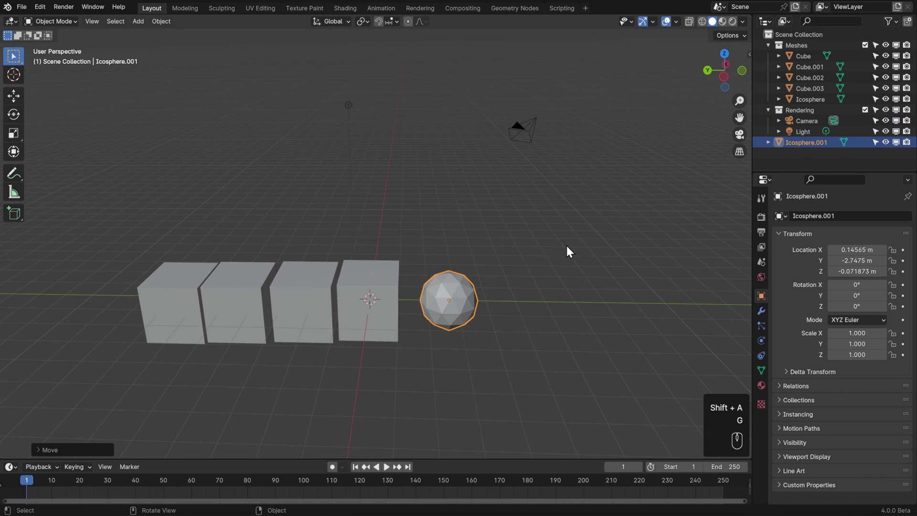
{"action": "key", "text": "Delete"}
{"action": "left_click", "coordinate": [782, 48]}
{"action": "key", "text": "shift+a"}
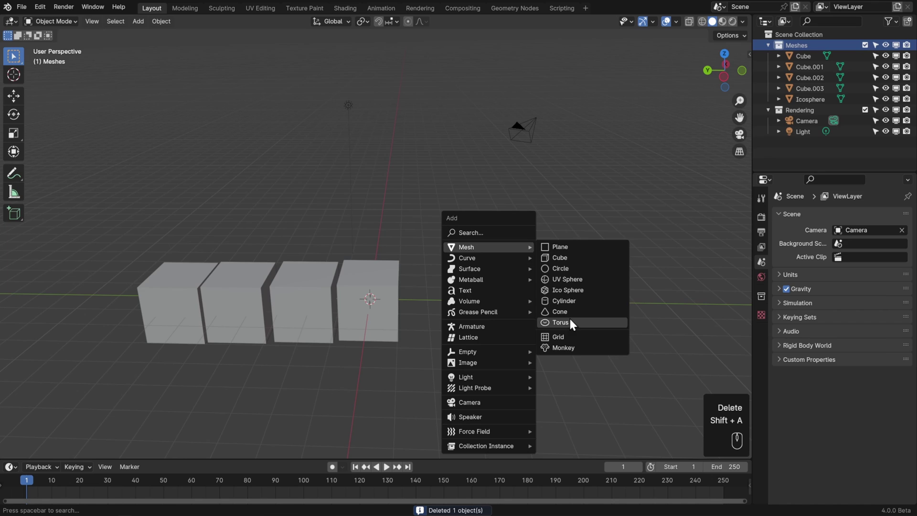
{"action": "key", "text": "g"}
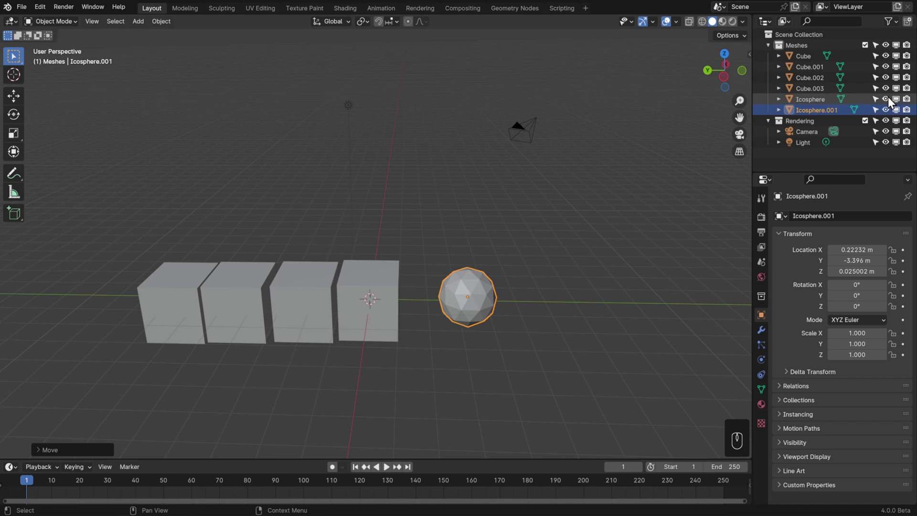
{"action": "left_click", "coordinate": [771, 51]}
Tidy the Outliner hierarchy and add a new empty collection
{"action": "left_click", "coordinate": [771, 60]}
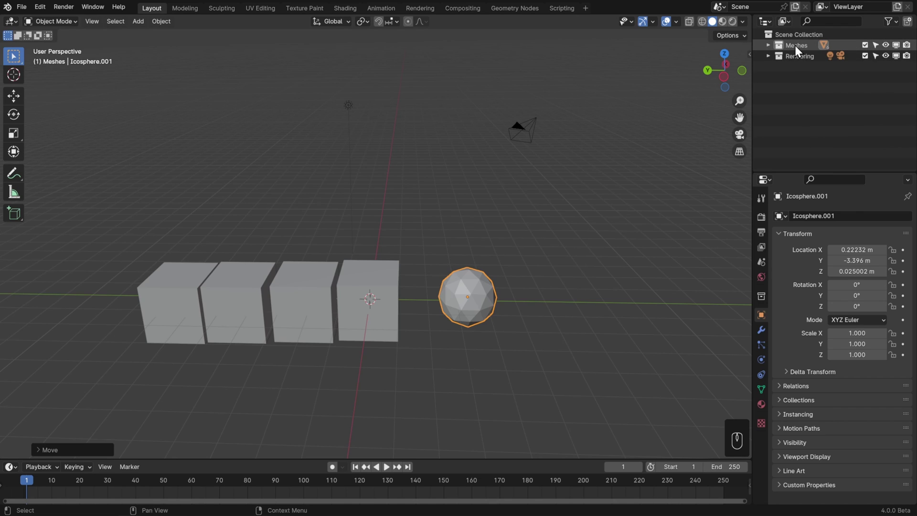
{"action": "key", "text": "KP_Decimal"}
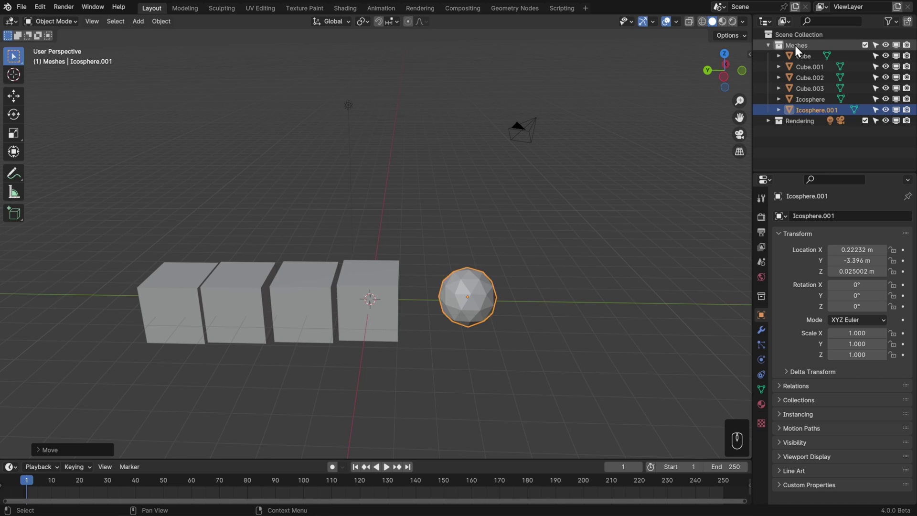
{"action": "left_click_drag", "start_coordinate": [102, 24], "coordinate": [114, 98]}
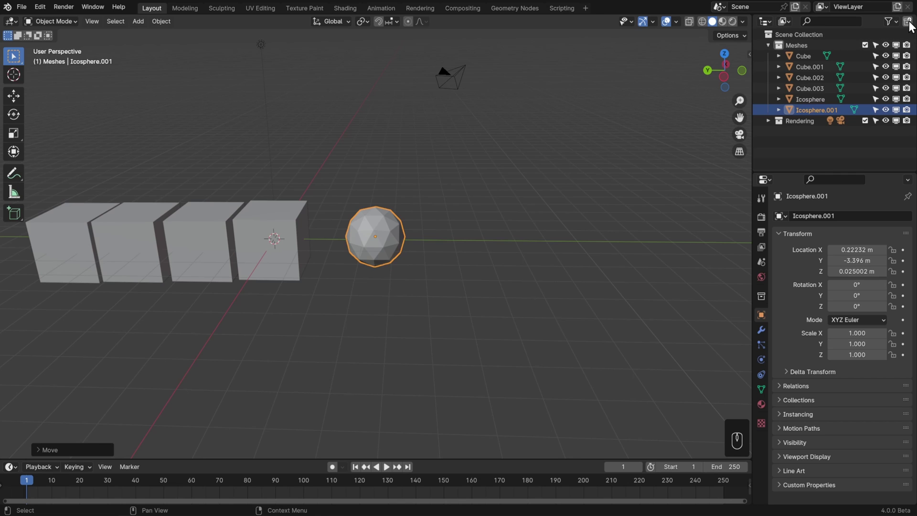
{"action": "left_click", "coordinate": [914, 27]}
Name the new collection Cubes and move Cube through Cube.003 into it
{"action": "left_click_drag", "start_coordinate": [810, 139], "coordinate": [810, 138]}
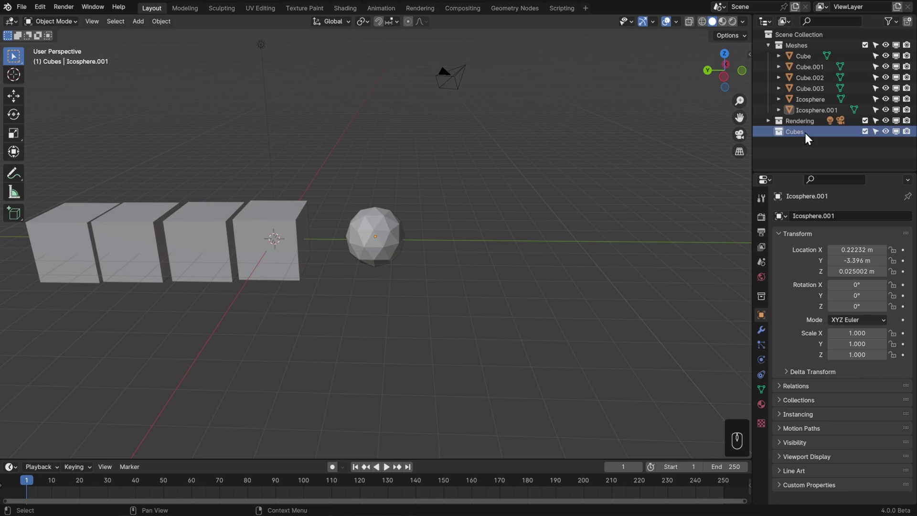
{"action": "left_click", "coordinate": [803, 139]}
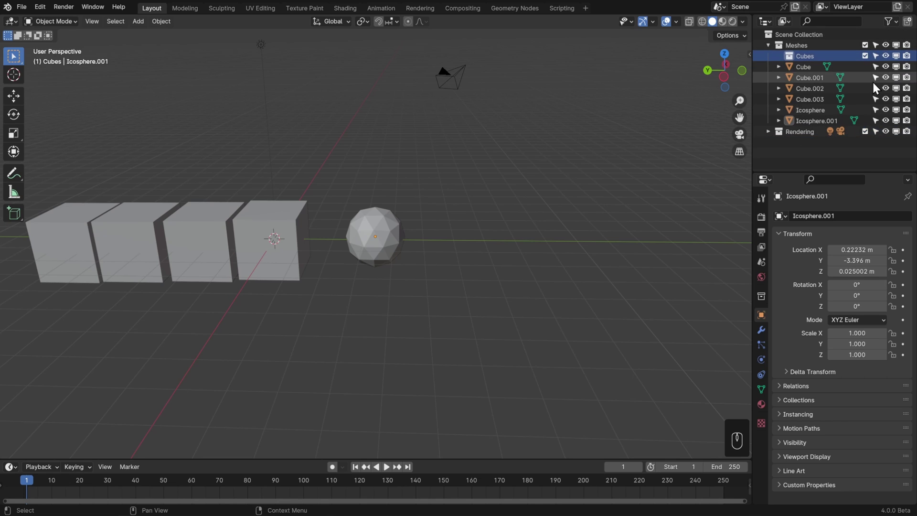
{"action": "left_click", "coordinate": [809, 70]}
{"action": "left_click", "coordinate": [820, 107]}
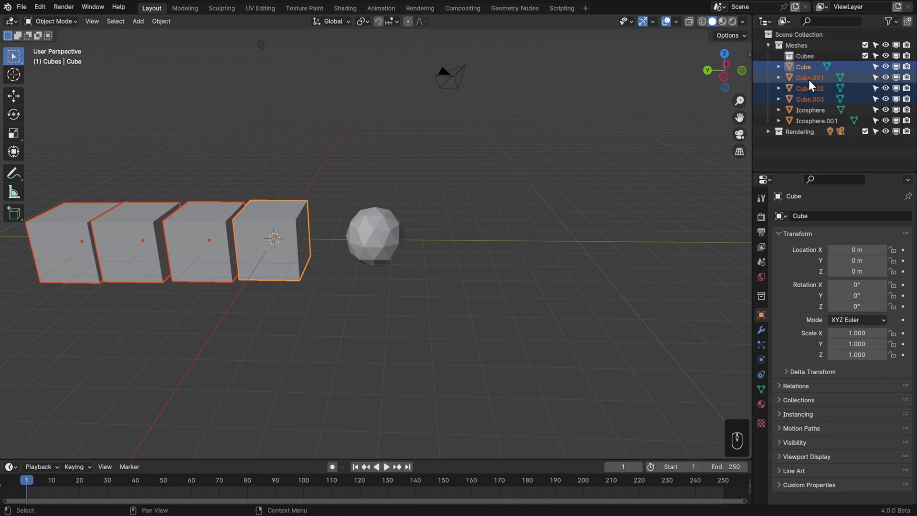
{"action": "double_click", "coordinate": [818, 83]}
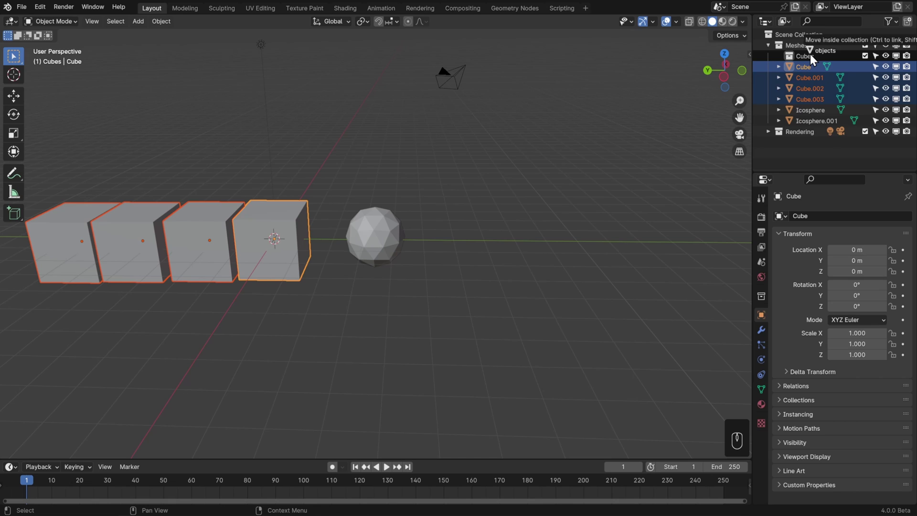
{"action": "left_click", "coordinate": [830, 154]}
Move the Cubes collection up to the top level beside Meshes and Rendering
{"action": "left_click", "coordinate": [889, 61]}
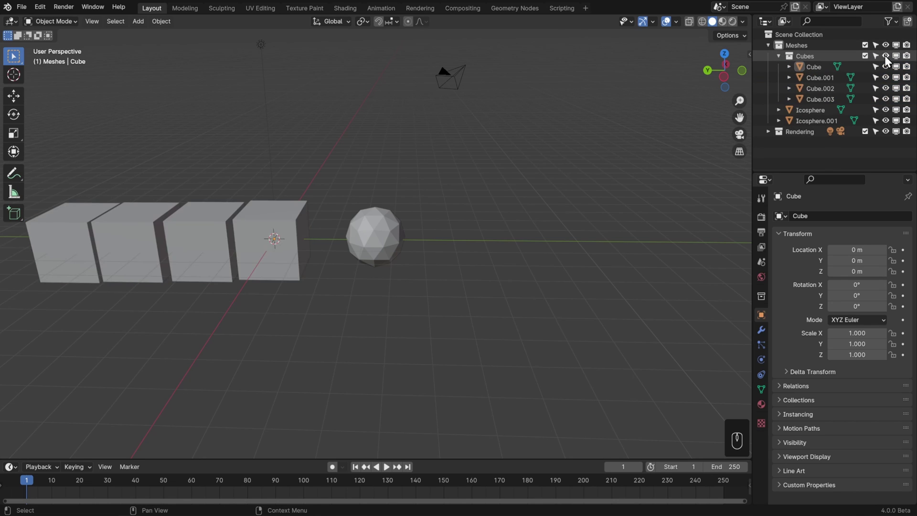
{"action": "double_click", "coordinate": [889, 61]}
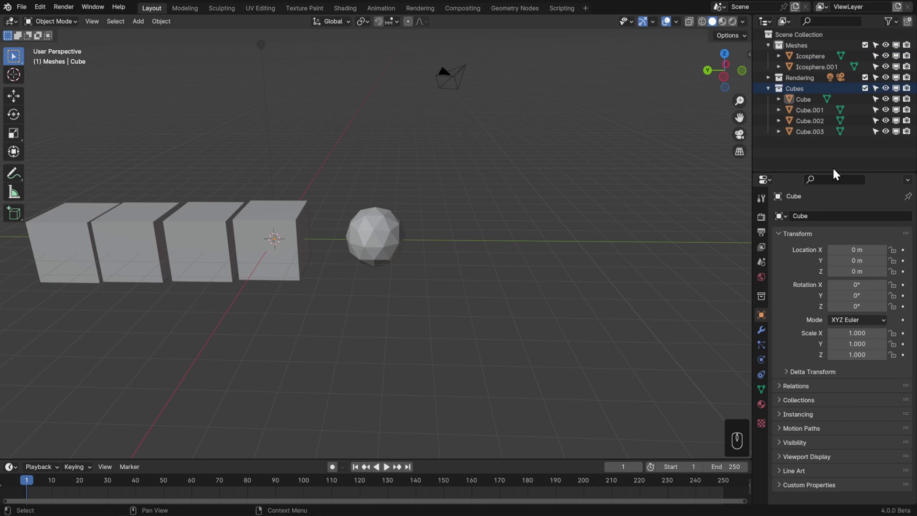
Link the first Cube into Meshes as well, then hide and re-show the Cubes collection
{"action": "left_click", "coordinate": [810, 108]}
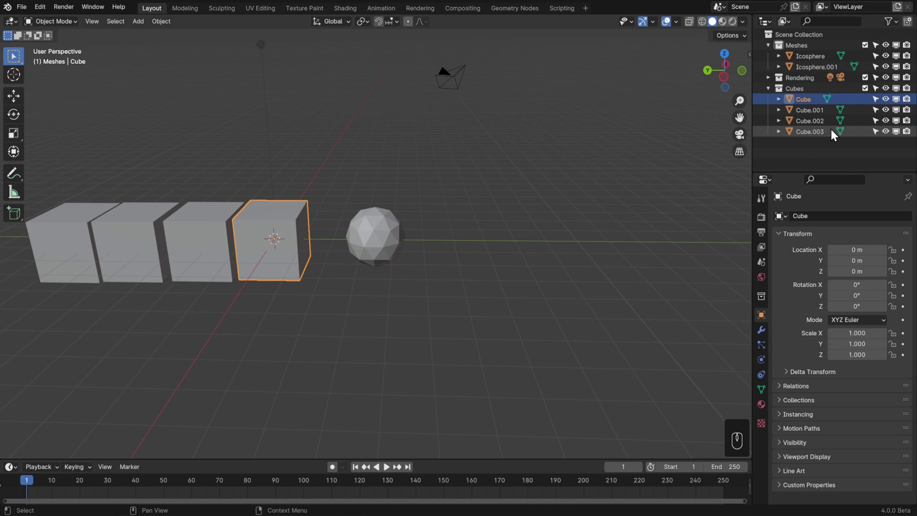
{"action": "left_click", "coordinate": [805, 106]}
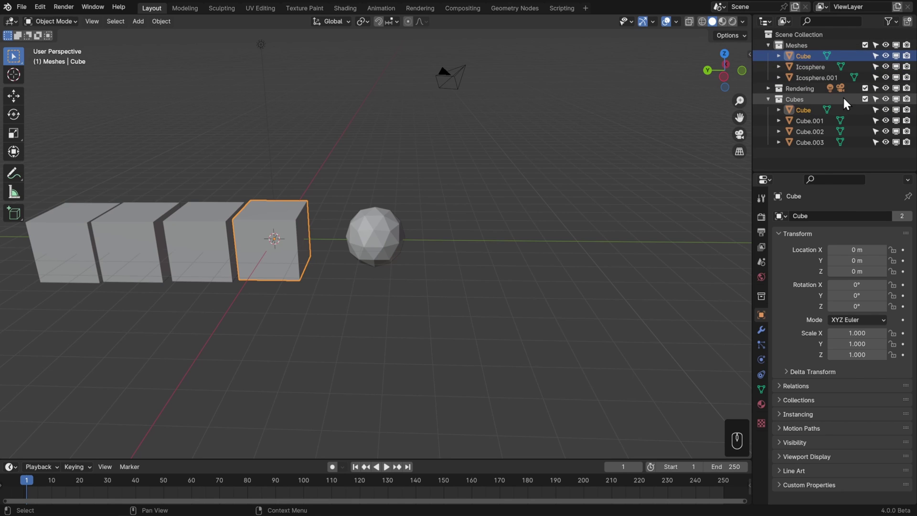
{"action": "left_click", "coordinate": [890, 104]}
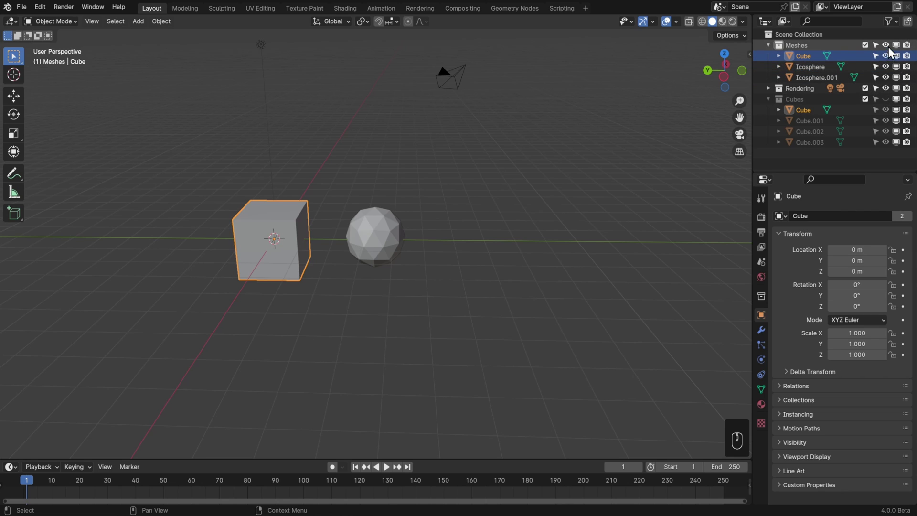
{"action": "left_click", "coordinate": [890, 104]}
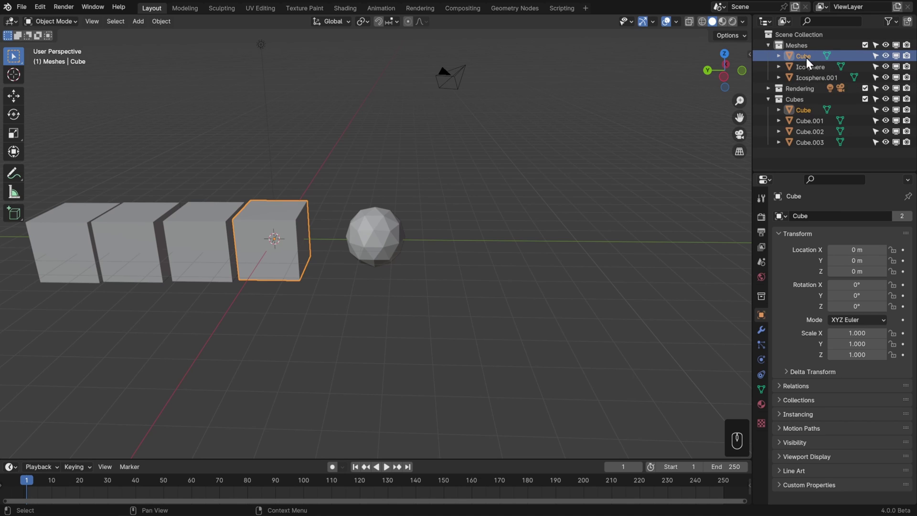
{"action": "left_click_drag", "start_coordinate": [812, 63], "coordinate": [792, 119]}
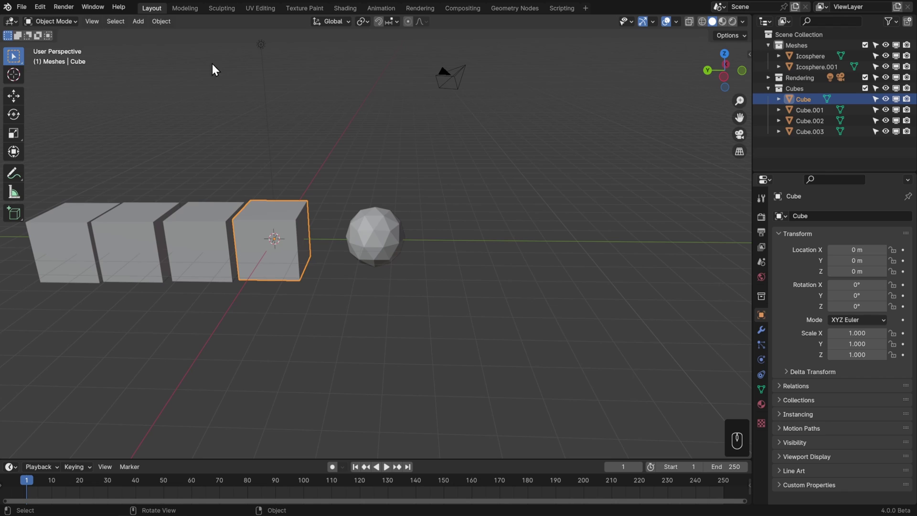
{"action": "left_click_drag", "start_coordinate": [167, 27], "coordinate": [354, 180]}
{"action": "key", "text": "m"}
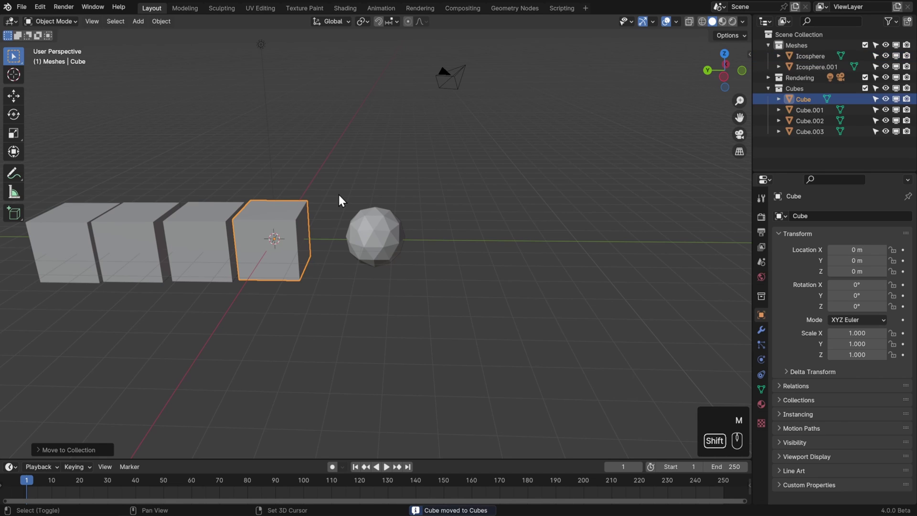
{"action": "key", "text": "shift+m"}
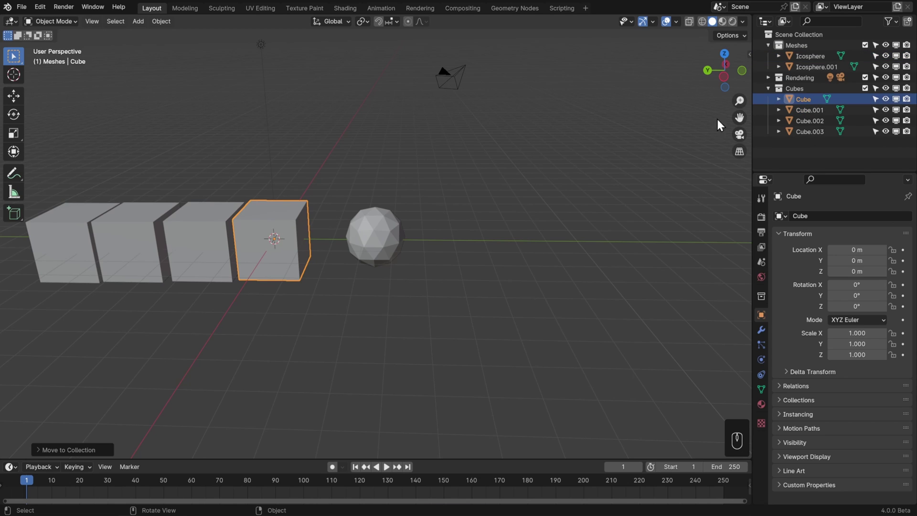
Select the Cubes collection, undoing an accidental removal of it
{"action": "left_click", "coordinate": [814, 95]}
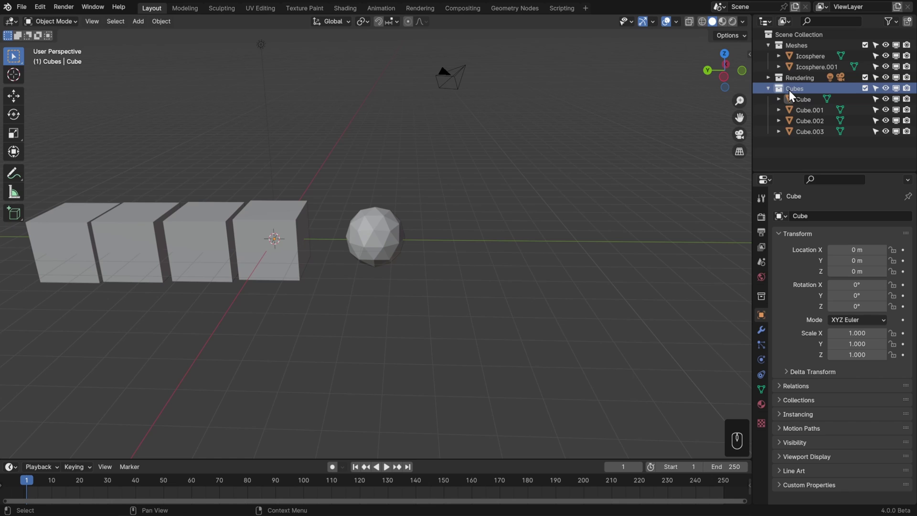
{"action": "left_click_drag", "start_coordinate": [806, 95], "coordinate": [780, 118]}
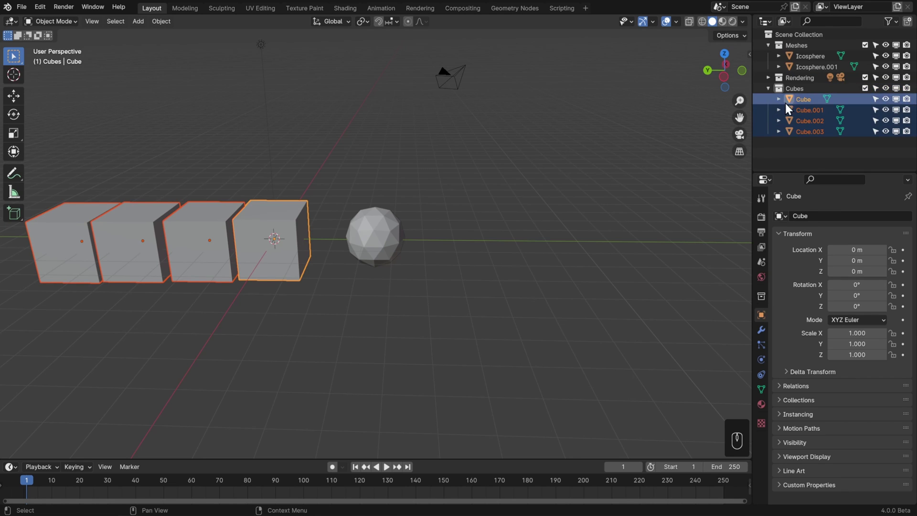
{"action": "left_click", "coordinate": [805, 94]}
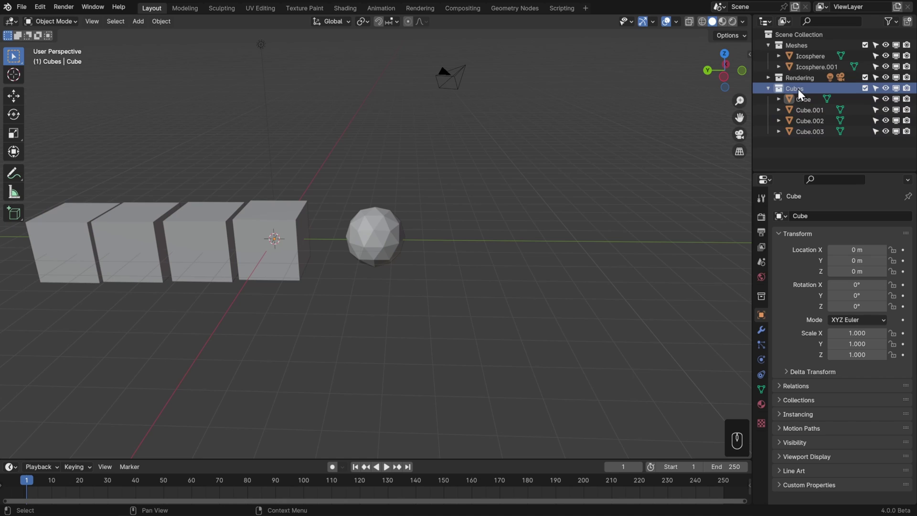
{"action": "left_click", "coordinate": [801, 95]}
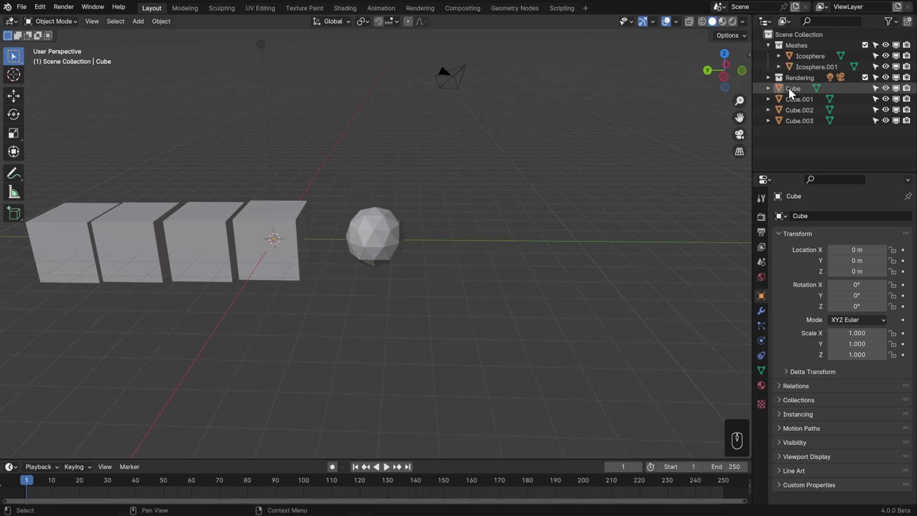
{"action": "key", "text": "ctrl+z"}
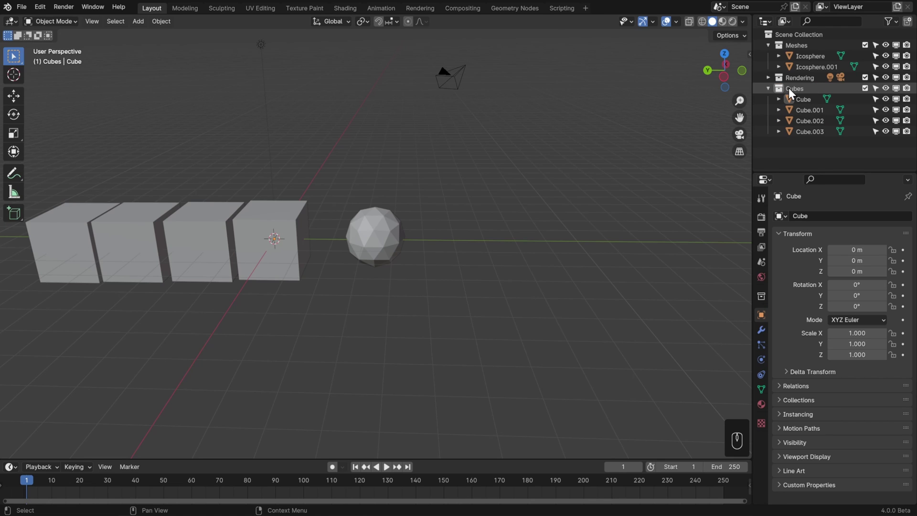
Make the Cubes collection the active collection
{"action": "left_click_drag", "start_coordinate": [793, 93], "coordinate": [781, 105]}
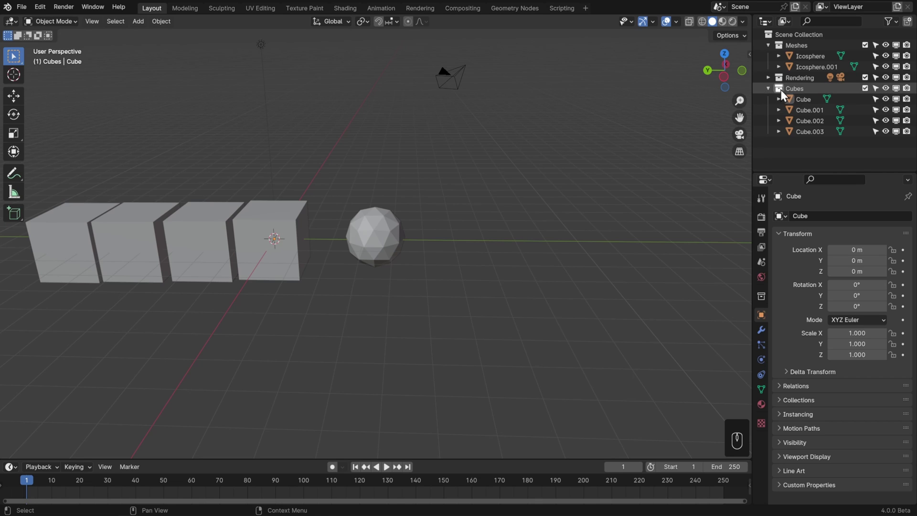
{"action": "left_click", "coordinate": [802, 94]}
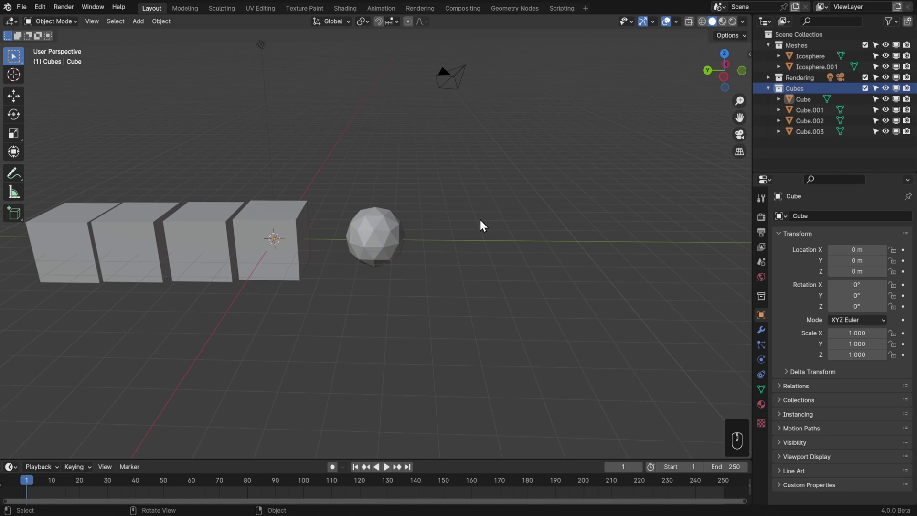
{"action": "left_click", "coordinate": [780, 94]}
{"action": "left_click", "coordinate": [807, 91]}
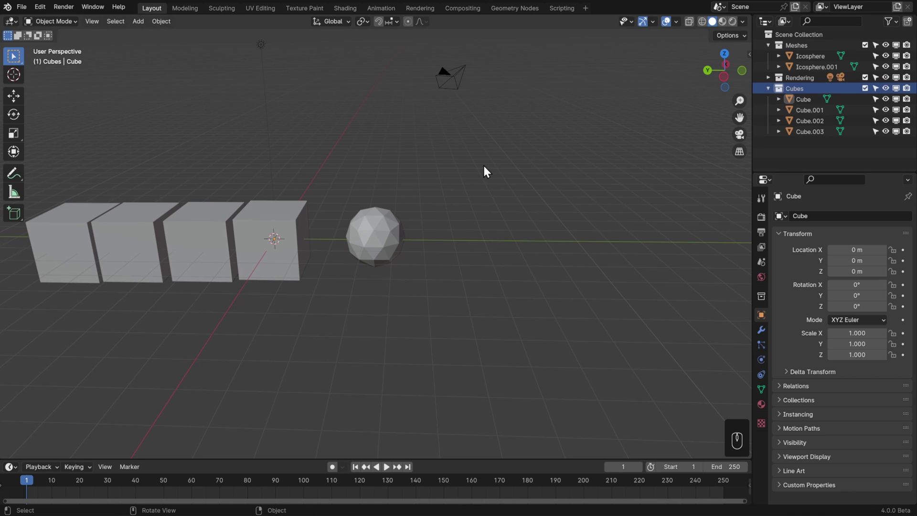
{"action": "key", "text": "shift+a"}
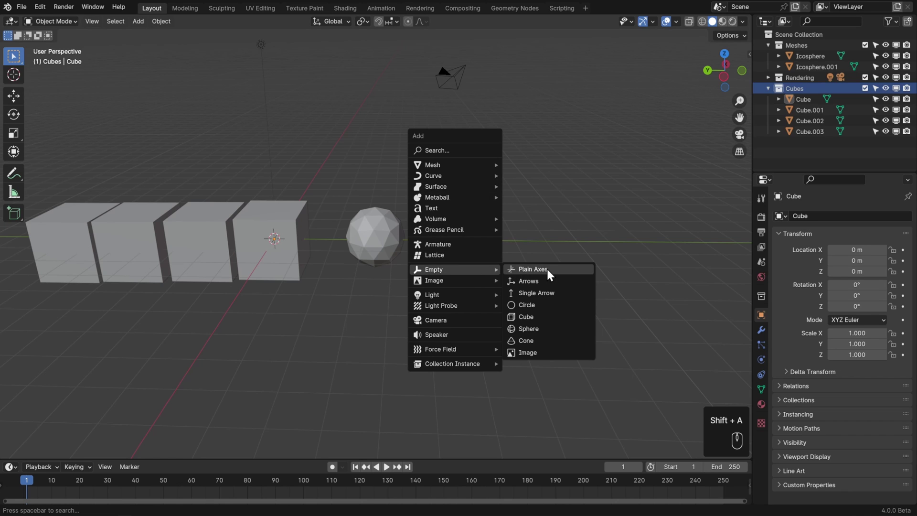
{"action": "key", "text": "g"}
{"action": "left_click", "coordinate": [489, 202]}
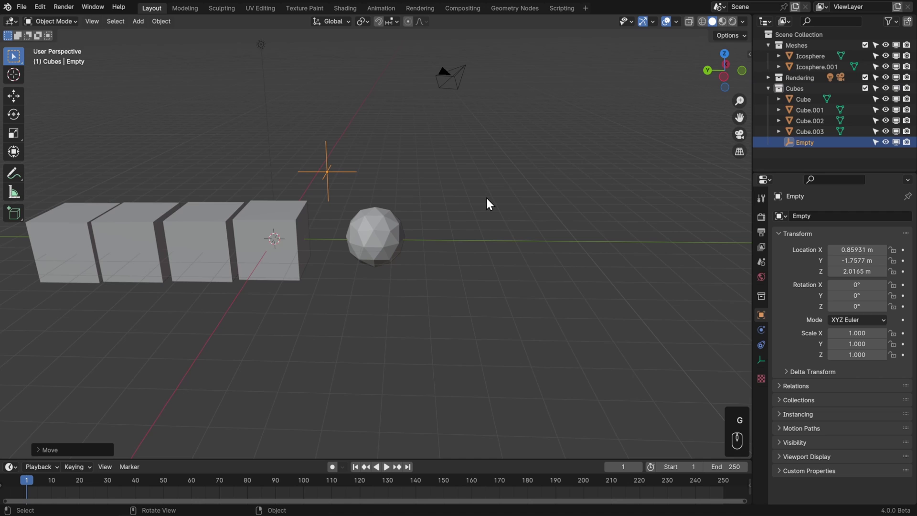
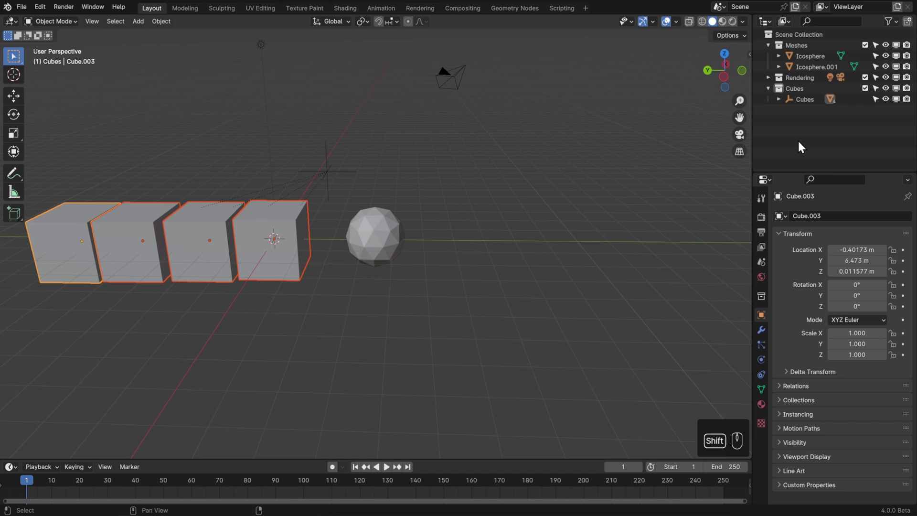
{"action": "left_click", "coordinate": [350, 174]}
{"action": "key", "text": "g"}
{"action": "key", "text": "s"}
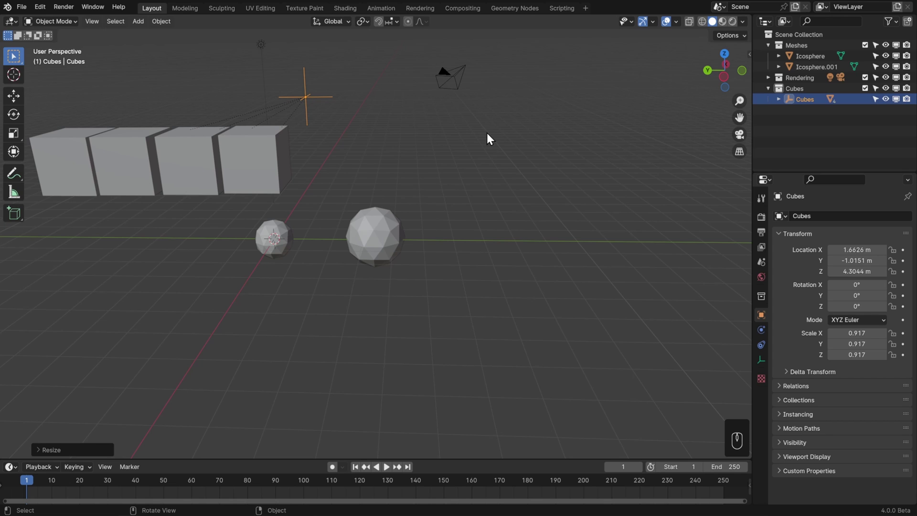
{"action": "key", "text": "ctrl+z"}
{"action": "key", "text": "ctrl+z"}
{"action": "key", "text": "ctrl+z"}
{"action": "key", "text": "ctrl+z"}
{"action": "key", "text": "ctrl+z"}
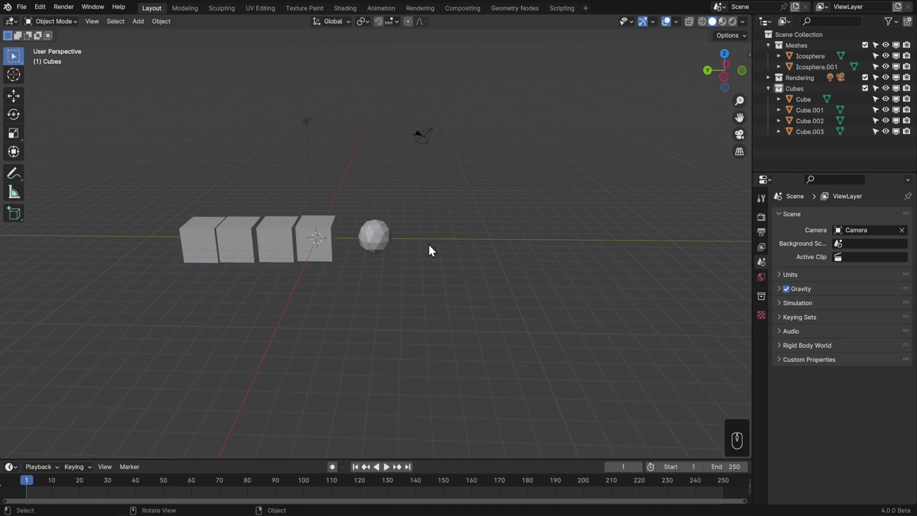
Add a Cubes collection instance and move it left of the original row
{"action": "left_click_drag", "start_coordinate": [430, 254], "coordinate": [408, 300]}
{"action": "left_click_drag", "start_coordinate": [419, 250], "coordinate": [435, 276]}
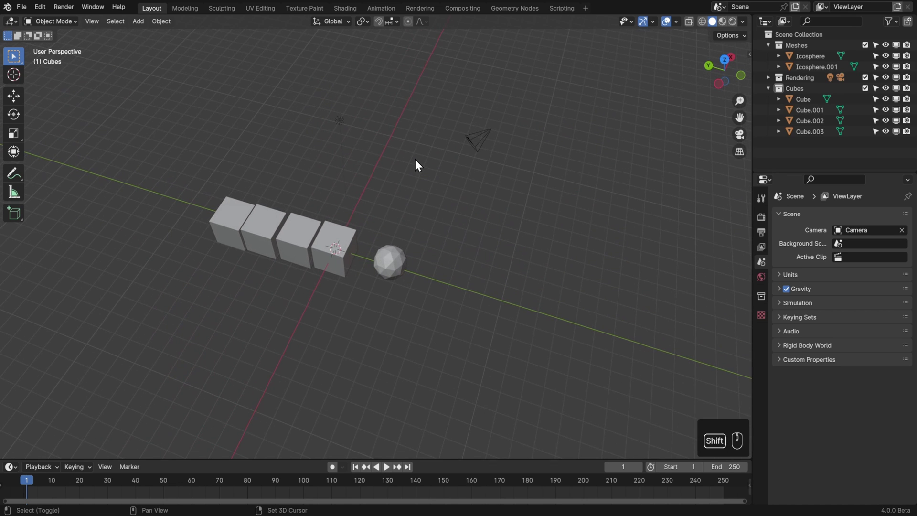
{"action": "key", "text": "shift+a"}
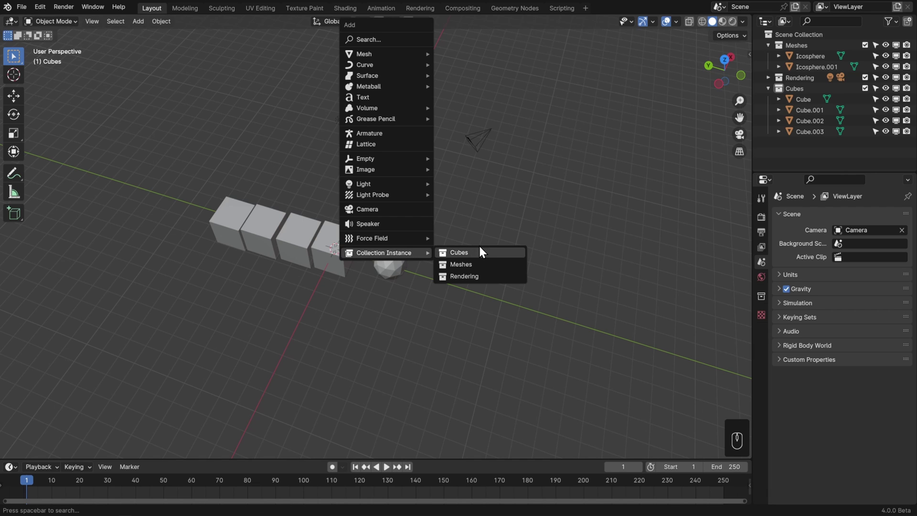
{"action": "left_click_drag", "start_coordinate": [508, 262], "coordinate": [485, 220]}
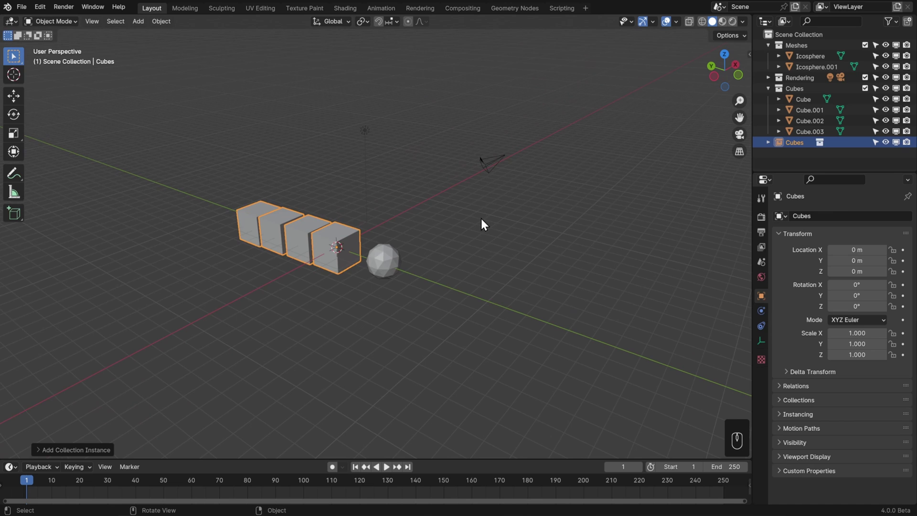
{"action": "left_click_drag", "start_coordinate": [484, 235], "coordinate": [454, 237]}
{"action": "key", "text": "g"}
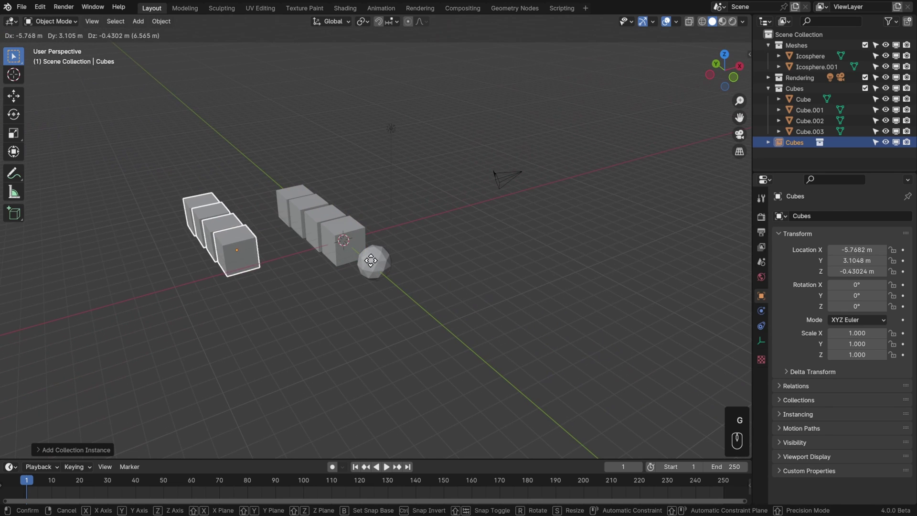
{"action": "left_click_drag", "start_coordinate": [397, 242], "coordinate": [390, 296]}
{"action": "key", "text": "r"}
{"action": "left_click", "coordinate": [407, 203]}
Duplicate the instance further left, rotating it and scaling it smaller
{"action": "key", "text": "s"}
{"action": "left_click_drag", "start_coordinate": [365, 260], "coordinate": [334, 198]}
{"action": "key", "text": "shift+d"}
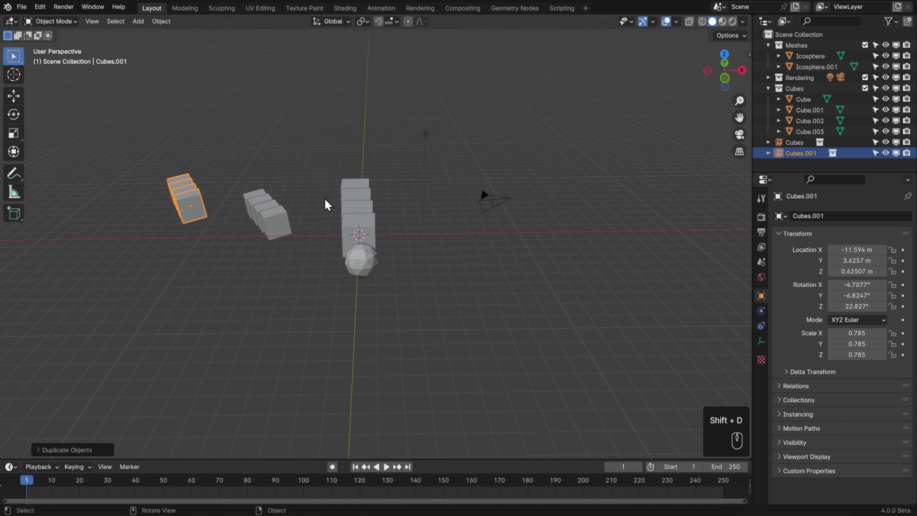
{"action": "key", "text": "r"}
{"action": "key", "text": "z"}
{"action": "key", "text": "g"}
{"action": "left_click", "coordinate": [256, 262]}
Nudge Cube.003 out of line so both instances update with it
{"action": "left_click_drag", "start_coordinate": [266, 256], "coordinate": [321, 257]}
{"action": "left_click", "coordinate": [321, 258]}
{"action": "left_click", "coordinate": [264, 214]}
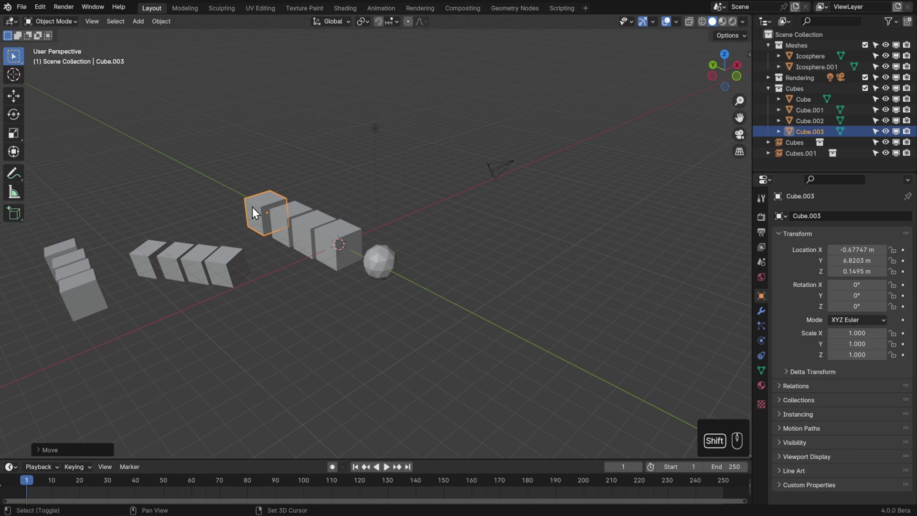
{"action": "left_click_drag", "start_coordinate": [256, 212], "coordinate": [340, 242]}
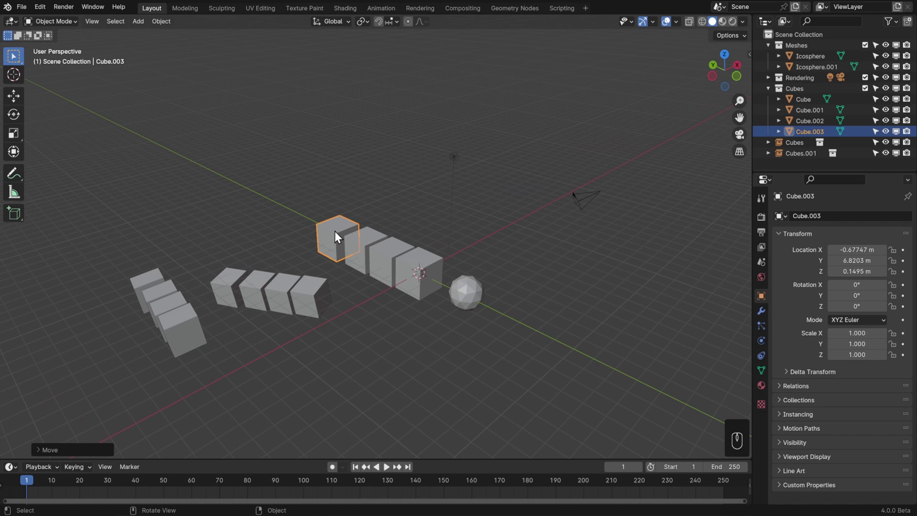
{"action": "left_click_drag", "start_coordinate": [338, 233], "coordinate": [339, 199]}
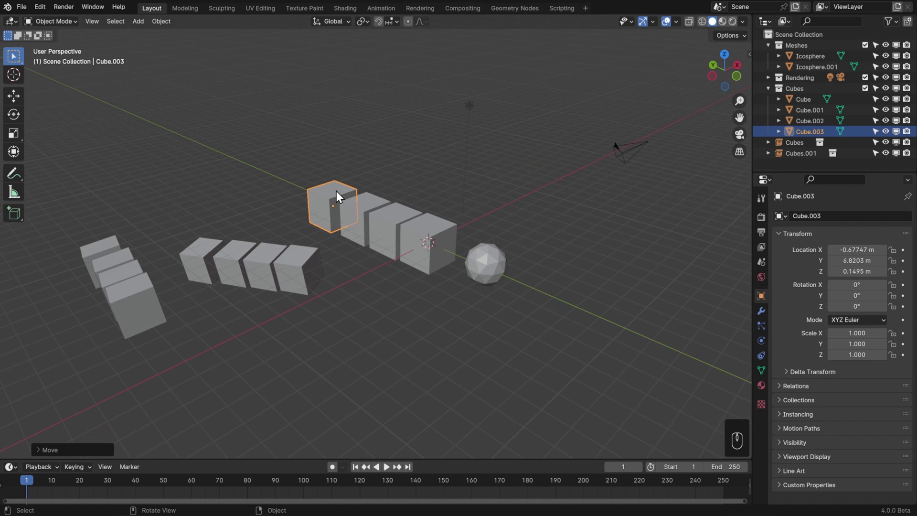